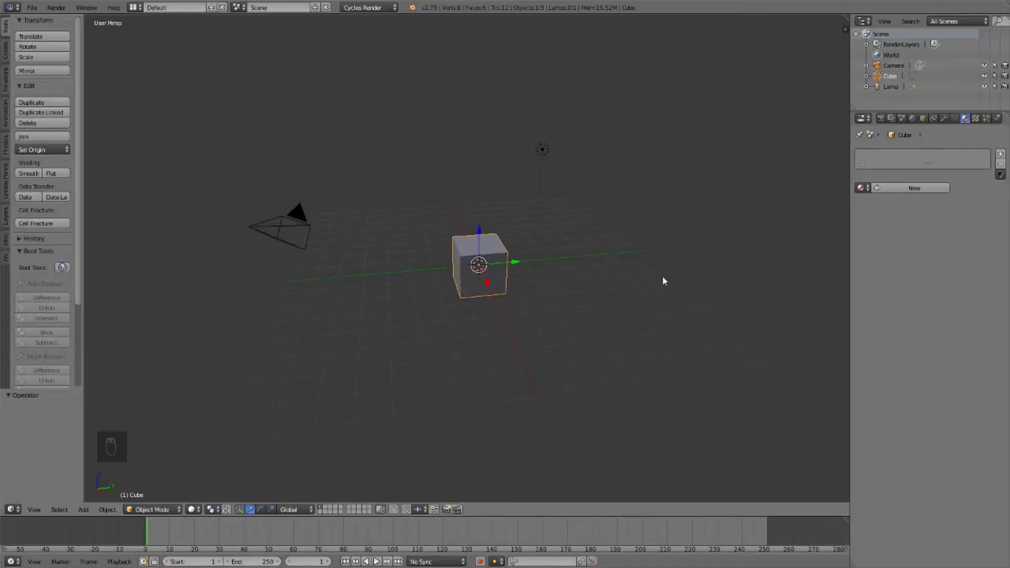
- Use an Environment Texture with sky 2.jpg as the world background colour
{"action": "left_click_drag", "start_coordinate": [919, 118], "coordinate": [370, 22]}
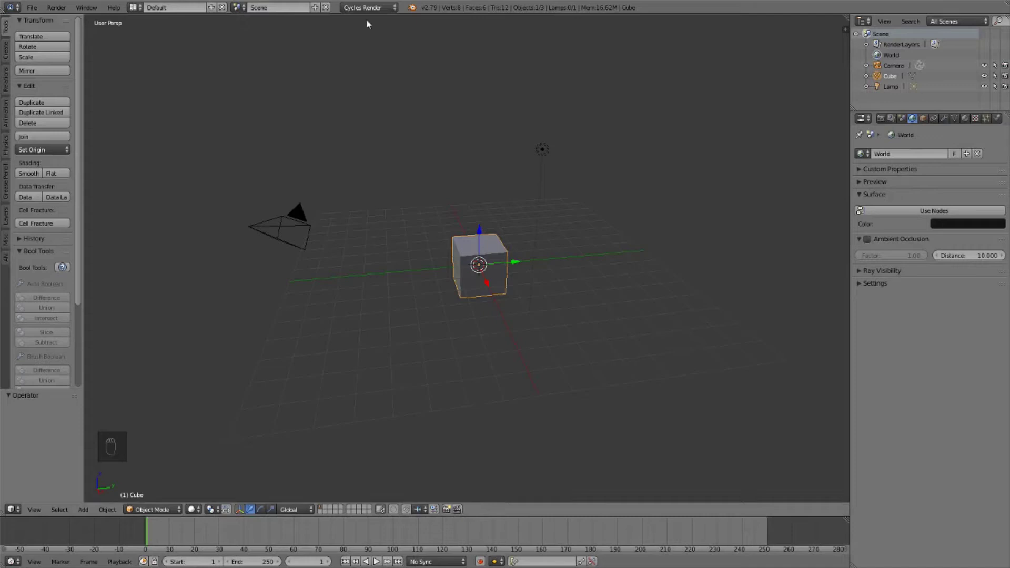
{"action": "left_click_drag", "start_coordinate": [890, 212], "coordinate": [1005, 228]}
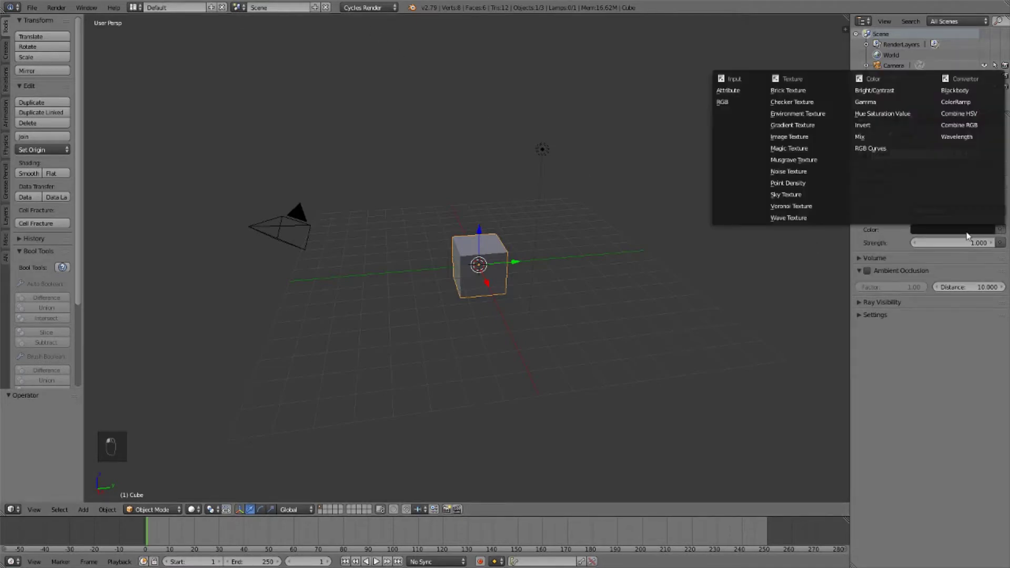
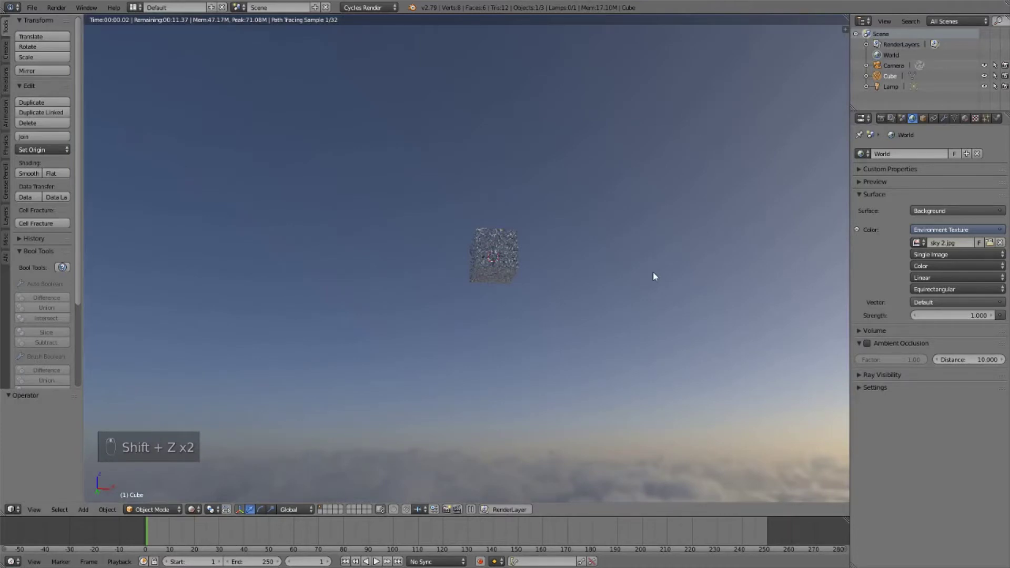
- Delete the lamp and scale the cube up much larger
{"action": "key", "text": "shift+z"}
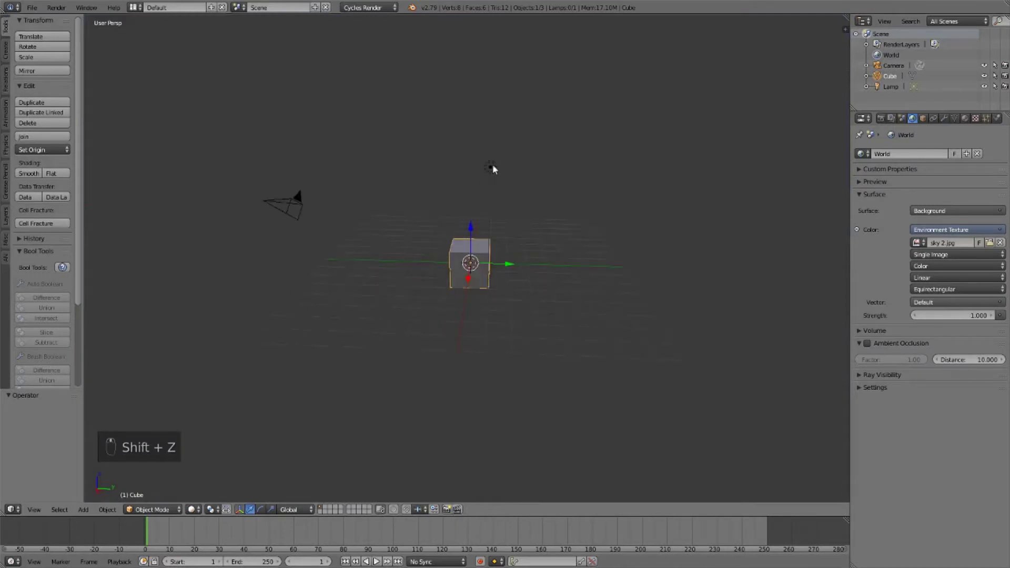
{"action": "right_click", "coordinate": [497, 168]}
{"action": "key", "text": "x"}
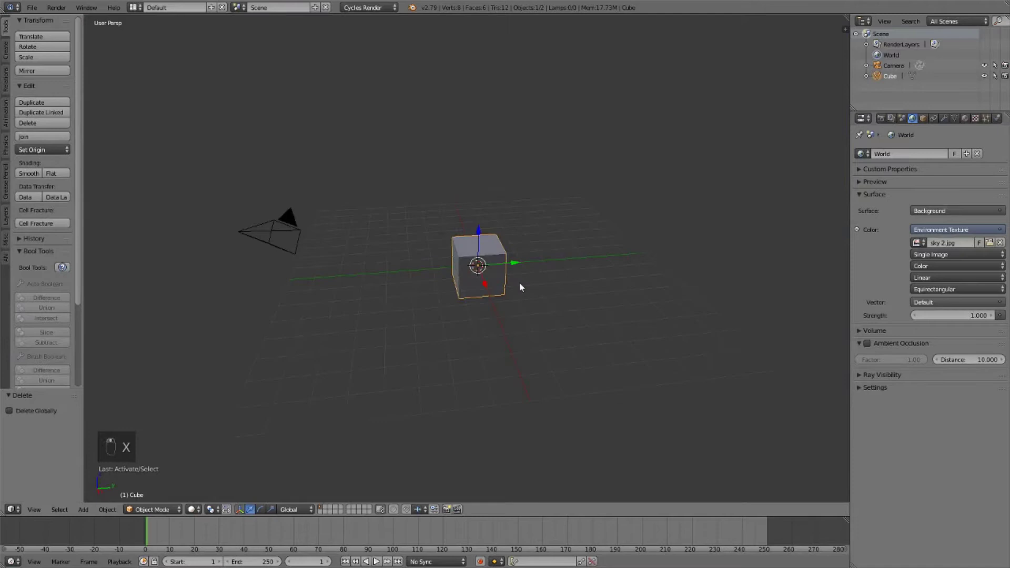
{"action": "key", "text": "s"}
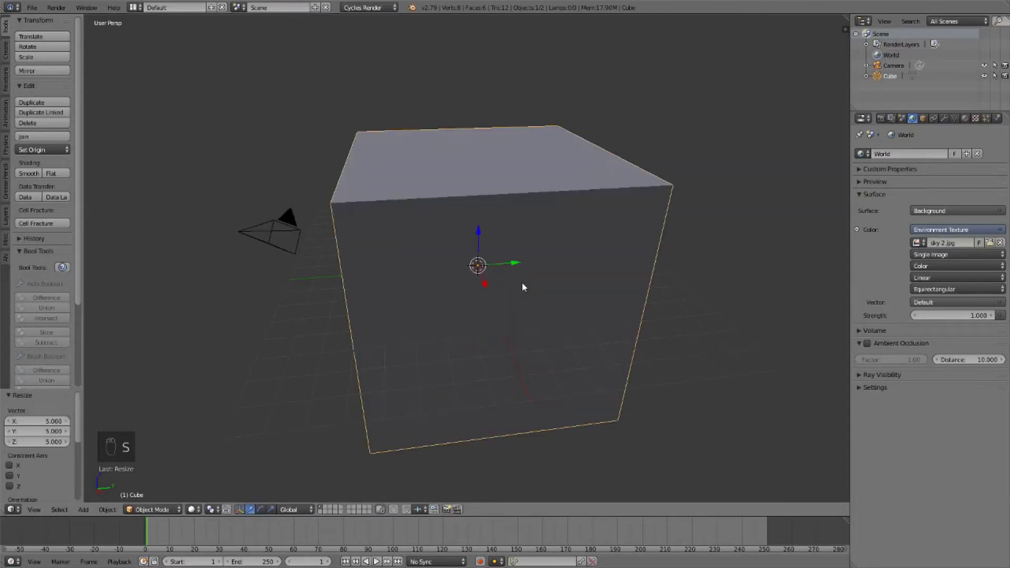
- Look through the camera, fly it close to one cube face and preview rendered
{"action": "key", "text": "shift+f"}
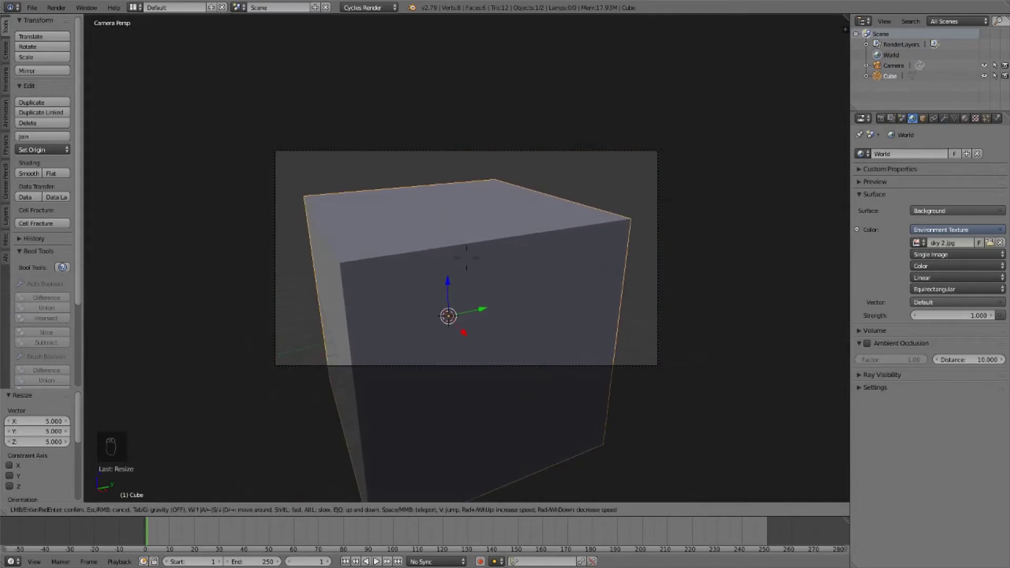
{"action": "key", "text": "shift+z"}
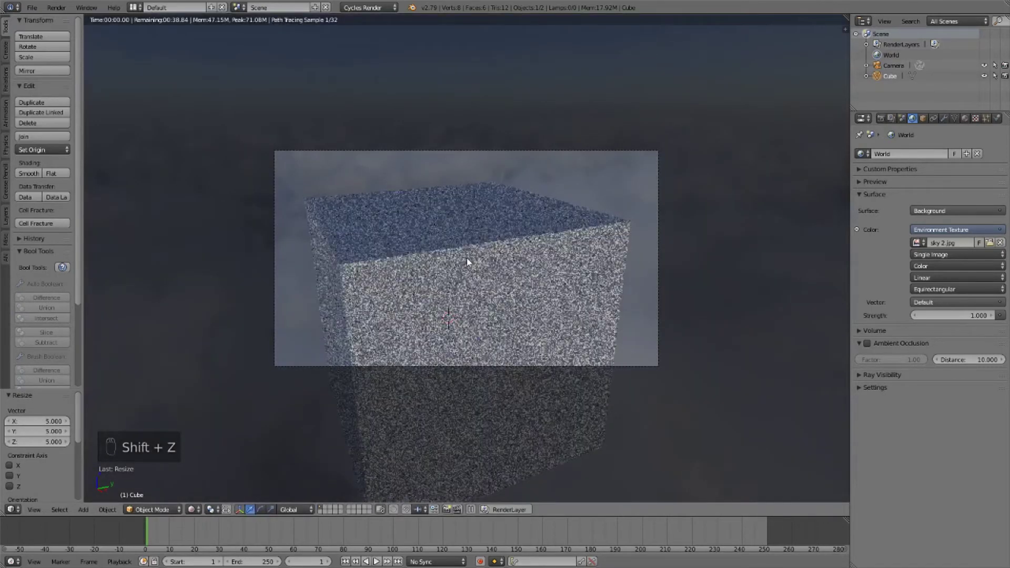
{"action": "key", "text": "shift+f"}
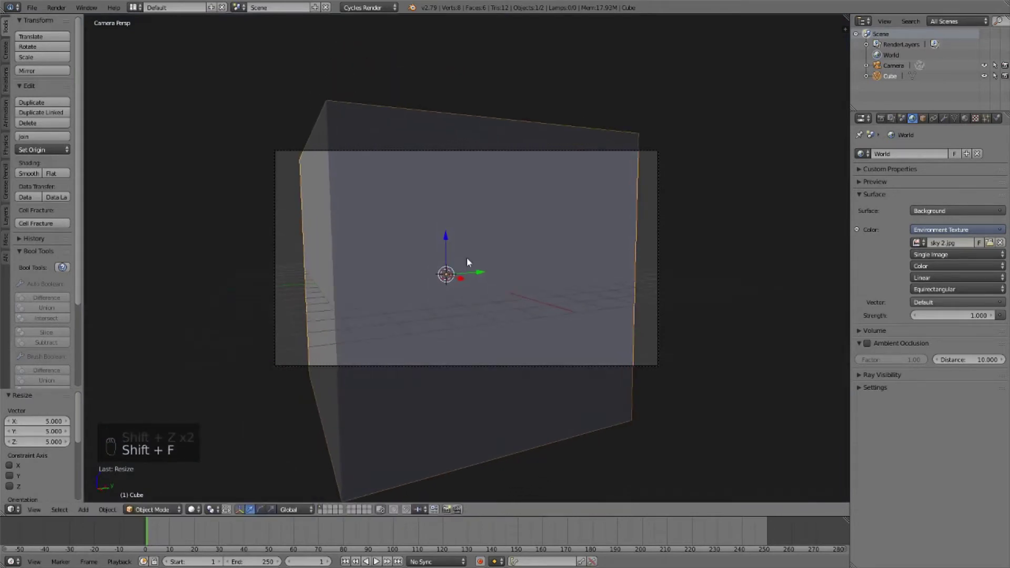
- Split the 3D view and make the lower area a Node Editor with a new material
{"action": "key", "text": "t"}
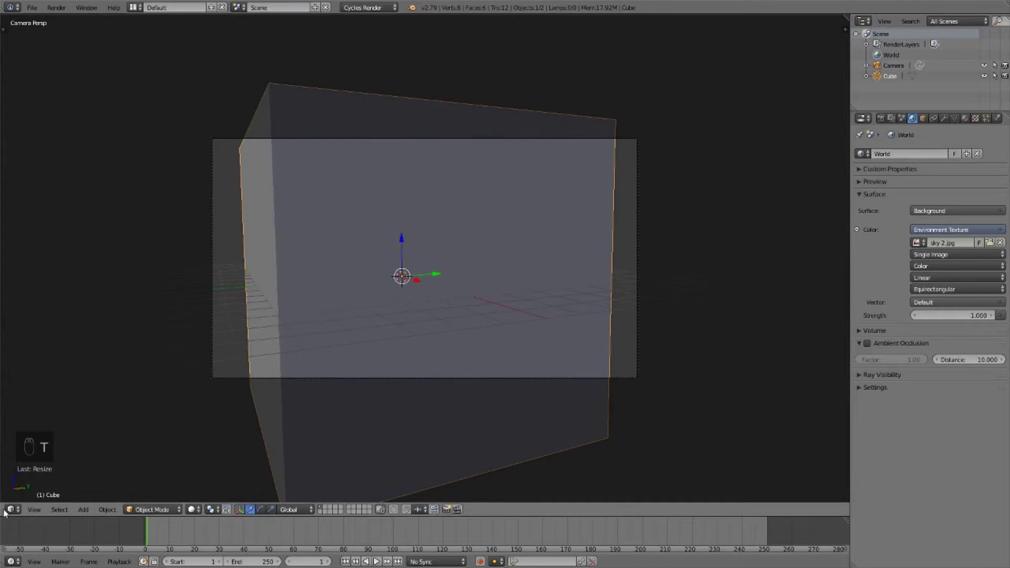
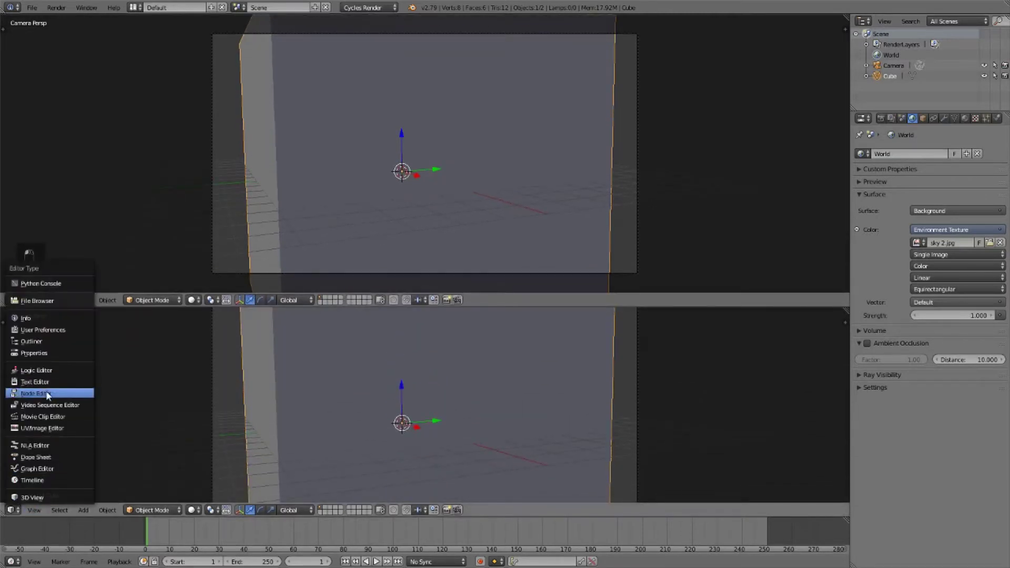
{"action": "key", "text": "n"}
{"action": "key", "text": "n"}
{"action": "key", "text": "n"}
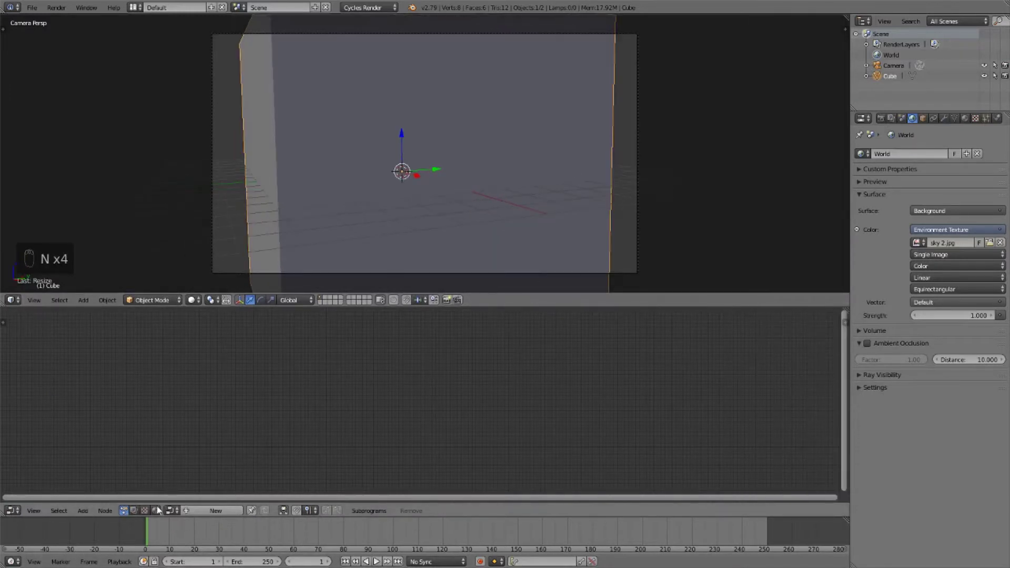
{"action": "left_click_drag", "start_coordinate": [157, 511], "coordinate": [251, 513]}
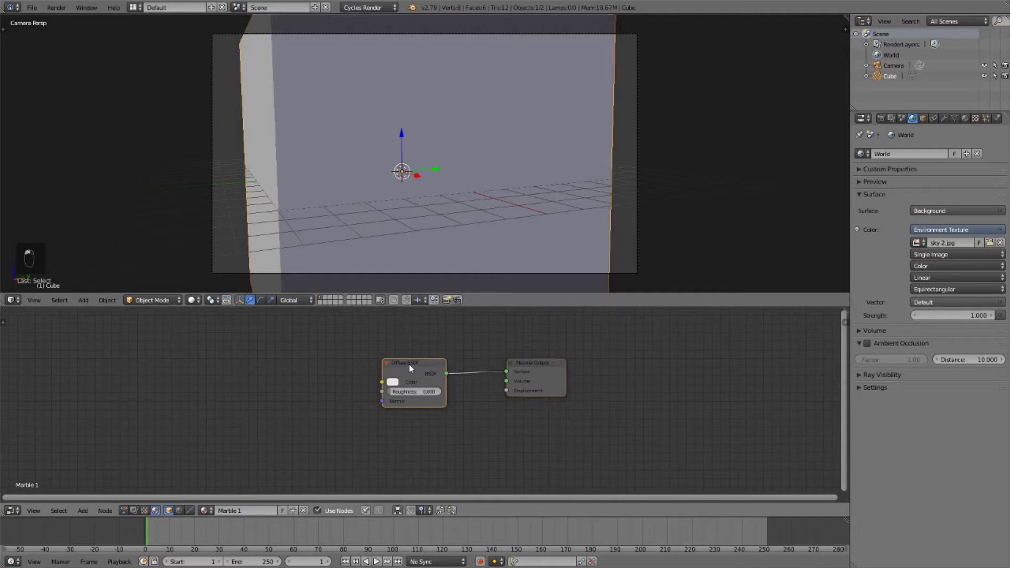
- Replace the Diffuse BSDF with a Principled BSDF feeding the material output
{"action": "key", "text": "x"}
{"action": "key", "text": "shift+a"}
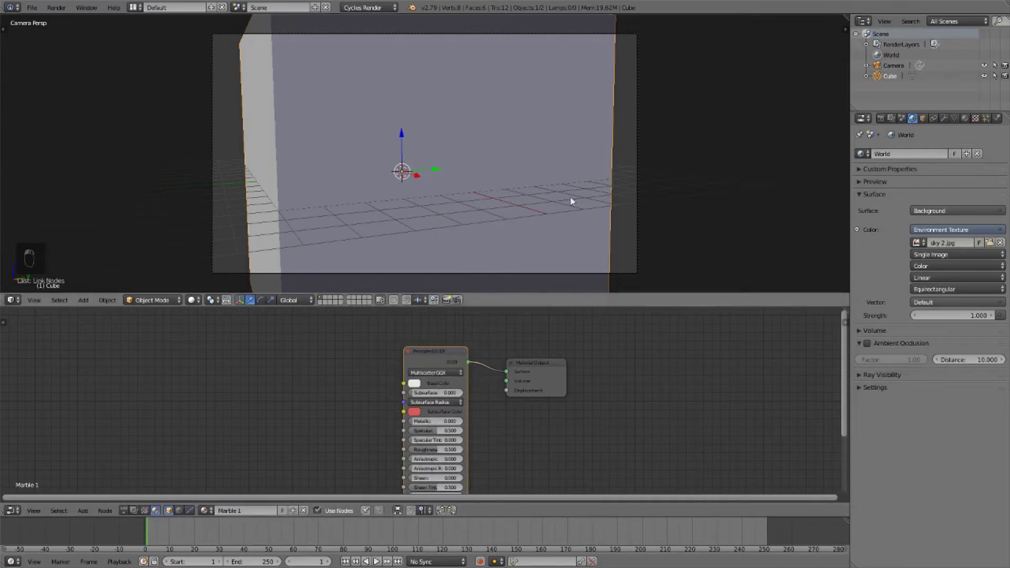
- Preview the plain Principled BSDF cube rendered and name the material Marble 1
{"action": "key", "text": "ctrl+b"}
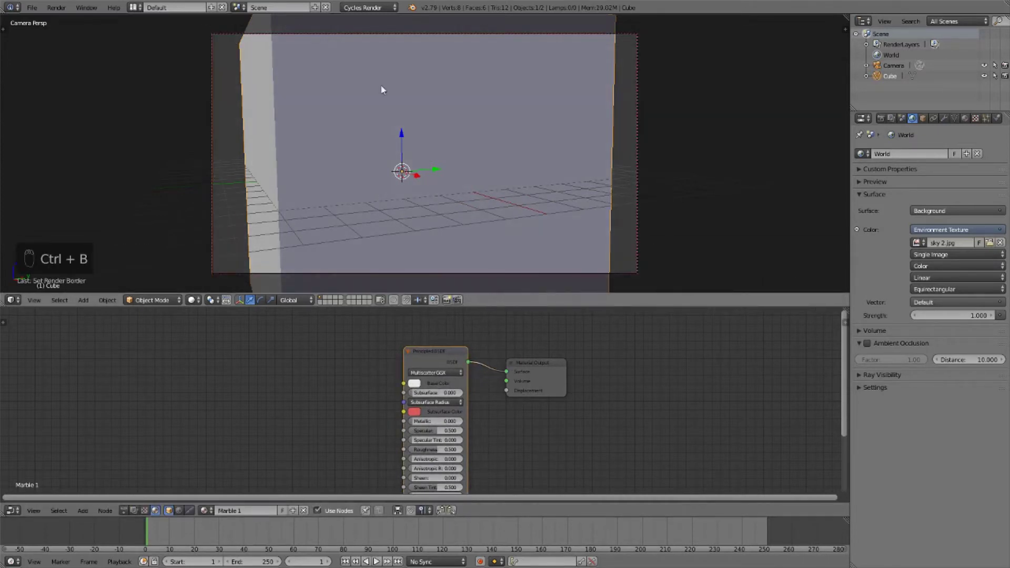
{"action": "key", "text": "shift+z"}
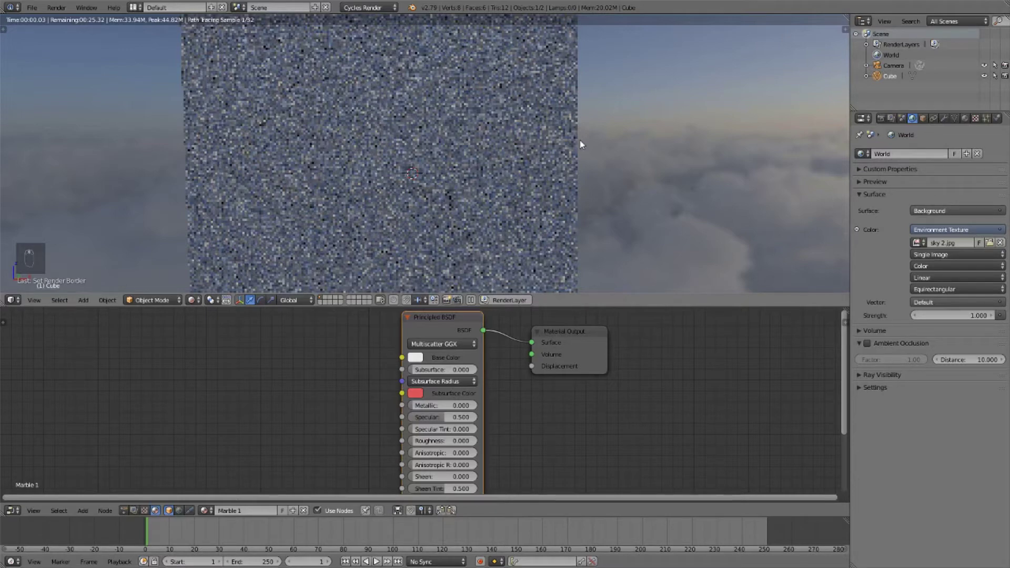
{"action": "key", "text": "a"}
{"action": "key", "text": "shift+z"}
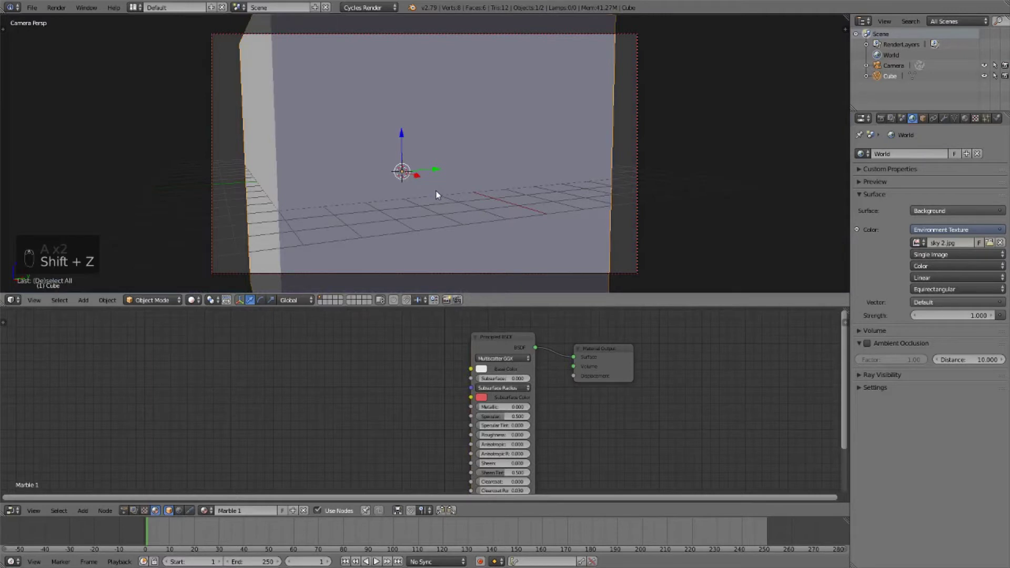
- Add a Magic Texture driving Base Color and preview the patterned cube rendered
{"action": "key", "text": "shift+a"}
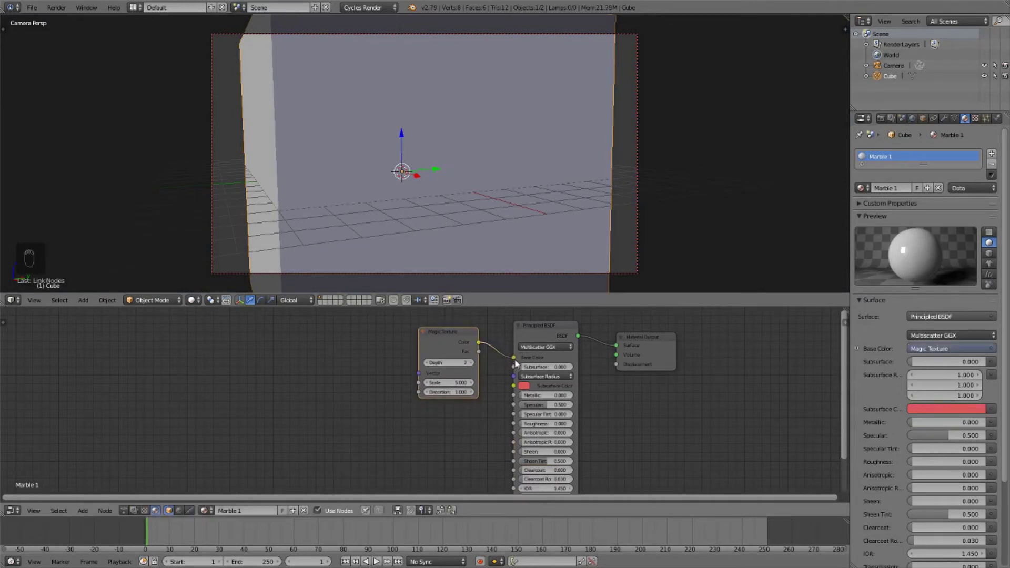
{"action": "key", "text": "shift+z"}
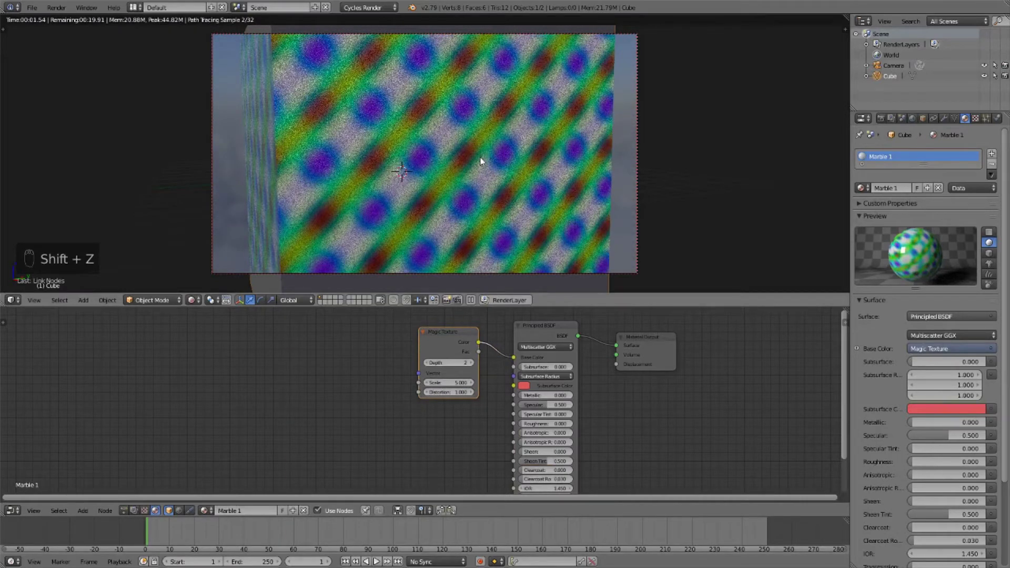
- Distort the Magic Texture vector with a Noise Texture at detail 6 for multicoloured swirls
{"action": "key", "text": "g"}
{"action": "key", "text": "shift+z"}
{"action": "key", "text": "shift+a"}
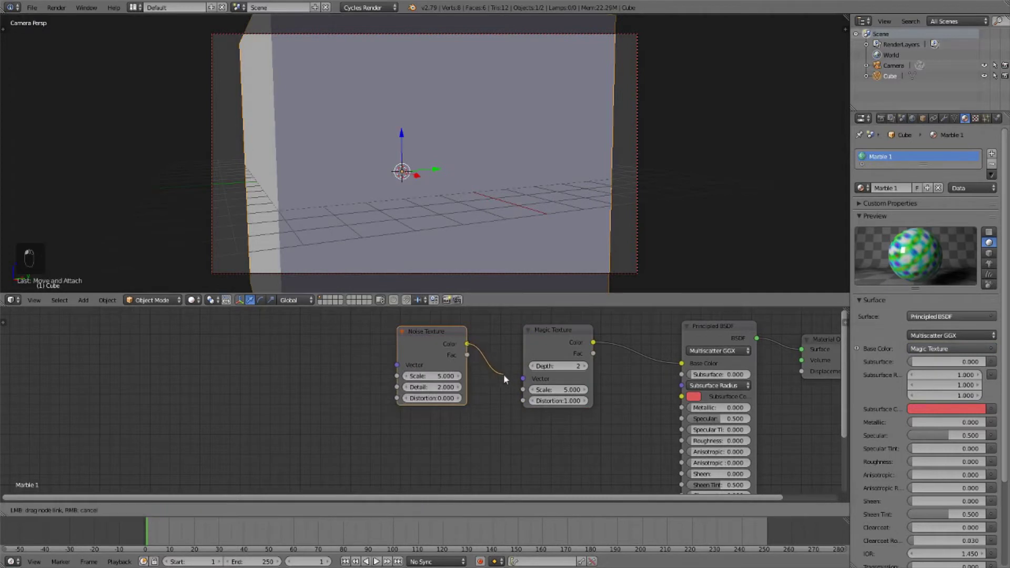
{"action": "key", "text": "shift+z"}
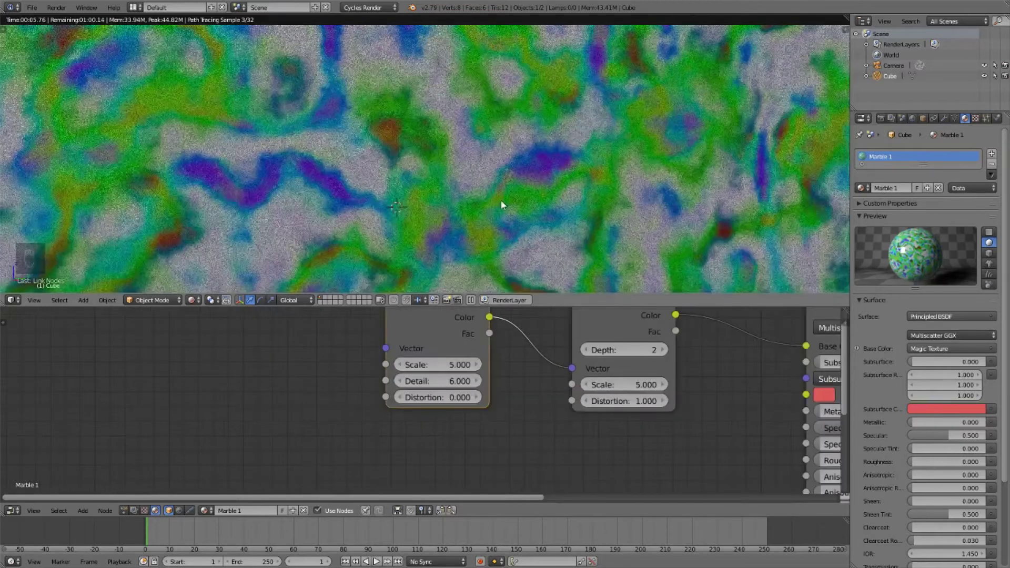
{"action": "key", "text": "shift+z"}
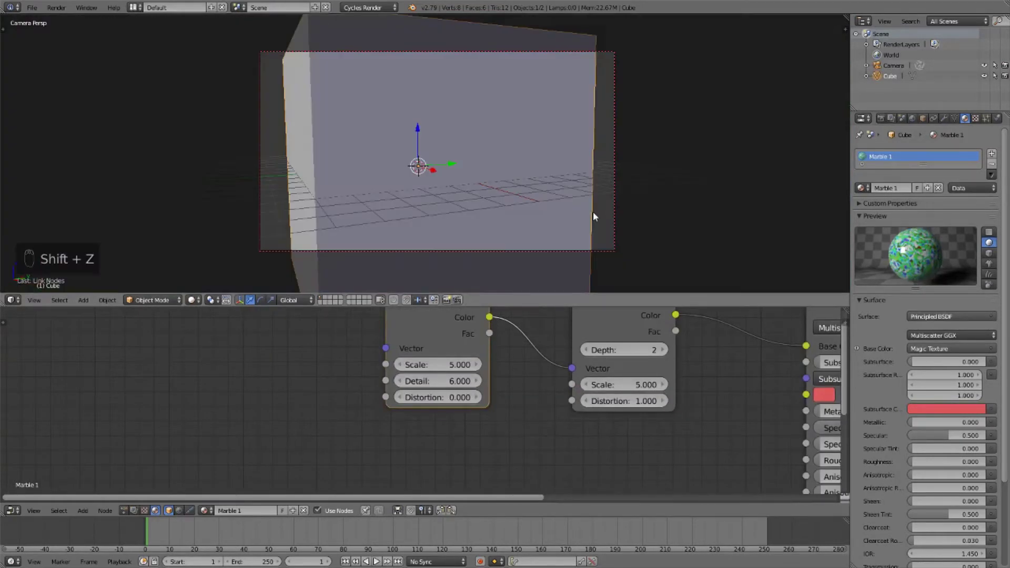
- Insert a white-to-light-blue ColorRamp with a stop at 0.240 before Base Color
{"action": "key", "text": "a"}
{"action": "key", "text": "b"}
{"action": "key", "text": "g"}
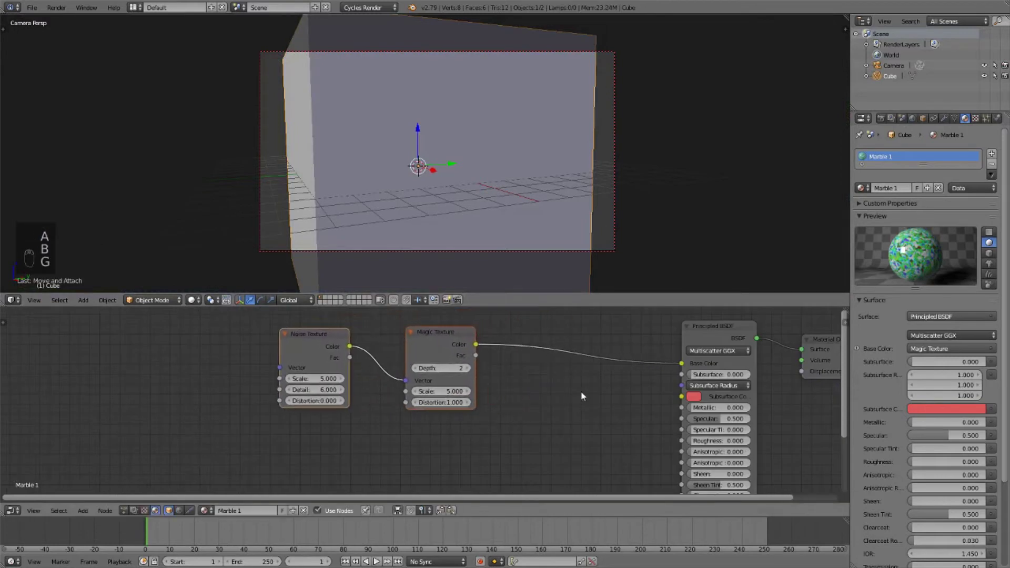
{"action": "key", "text": "a"}
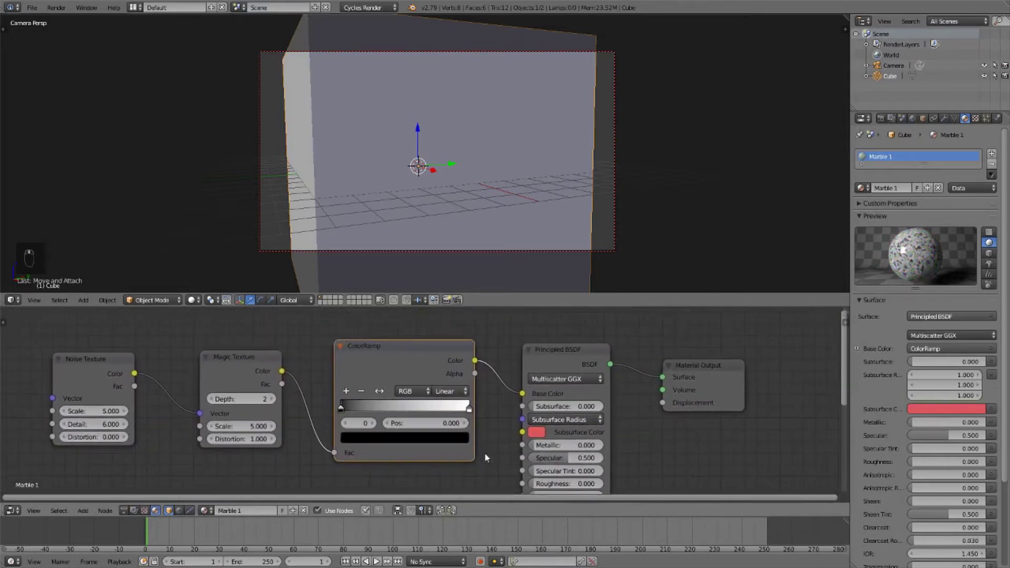
{"action": "key", "text": "shift+z"}
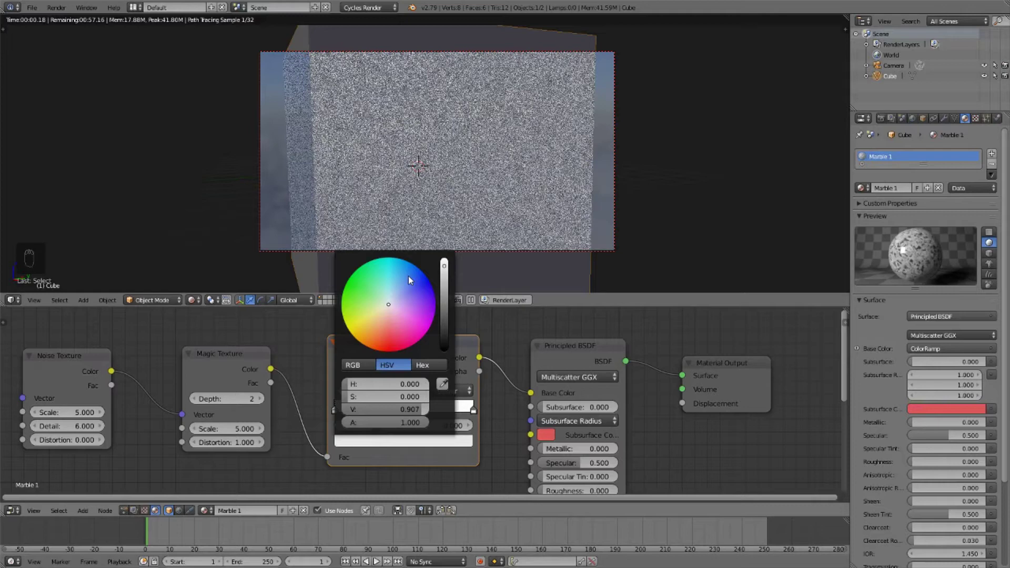
{"action": "key", "text": "shift+z"}
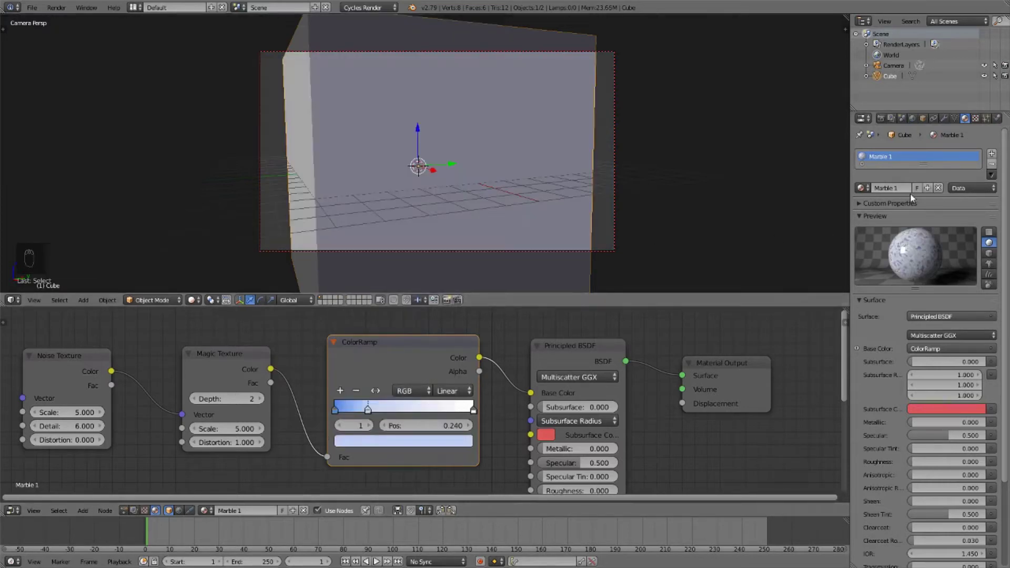
- Create Marble 2 with a Texture Coordinate node feeding the Magic Texture vector, Mapping removed
{"action": "left_click_drag", "start_coordinate": [932, 190], "coordinate": [894, 191]}
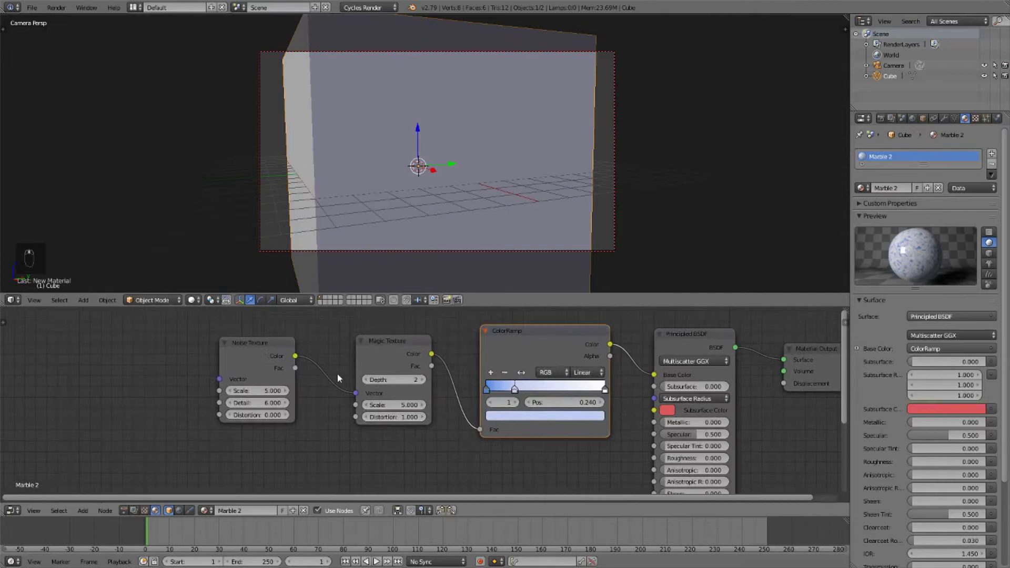
{"action": "left_click_drag", "start_coordinate": [332, 336], "coordinate": [306, 355]}
{"action": "key", "text": "g"}
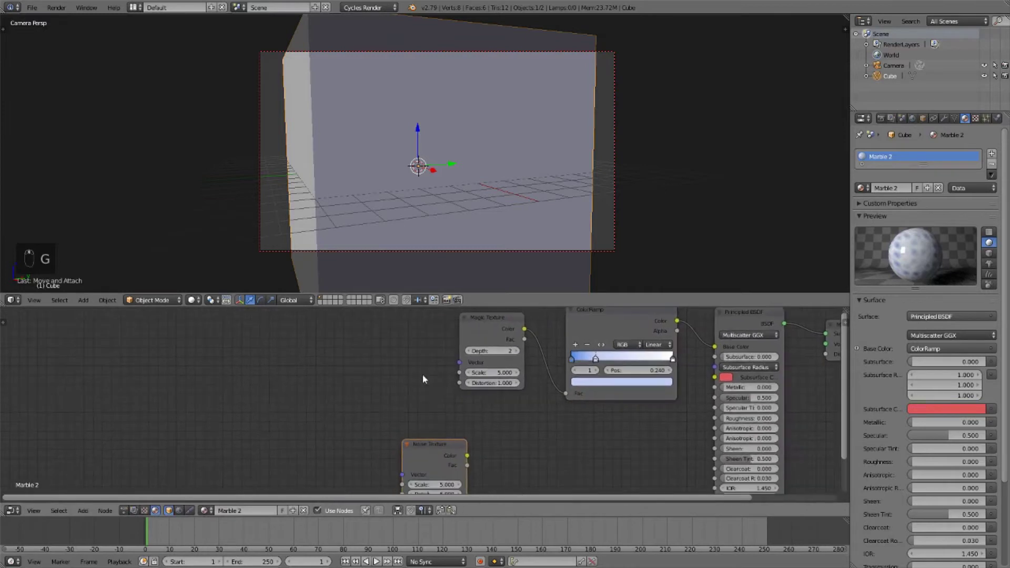
{"action": "key", "text": "ctrl+t"}
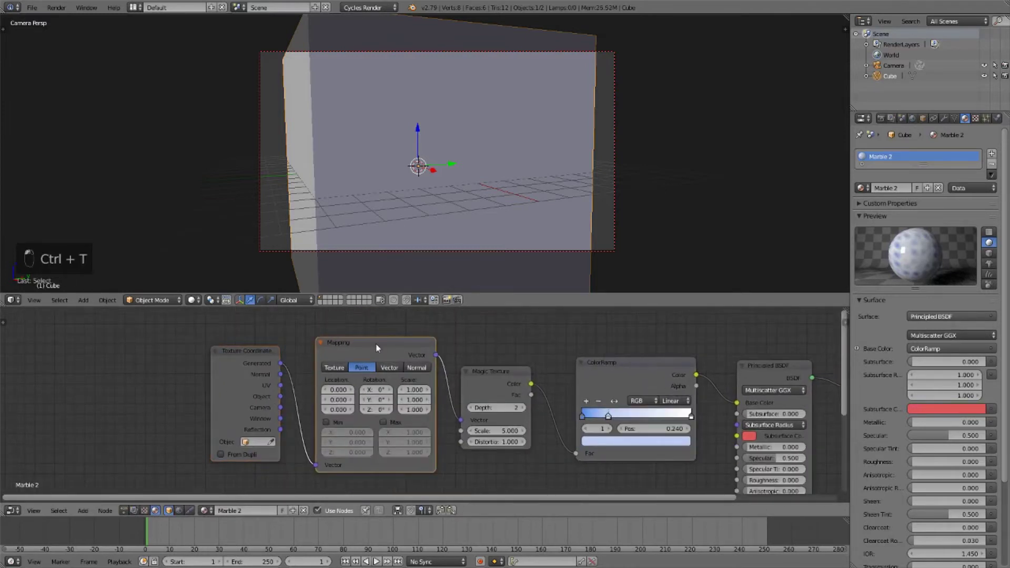
{"action": "key", "text": "ctrl+x"}
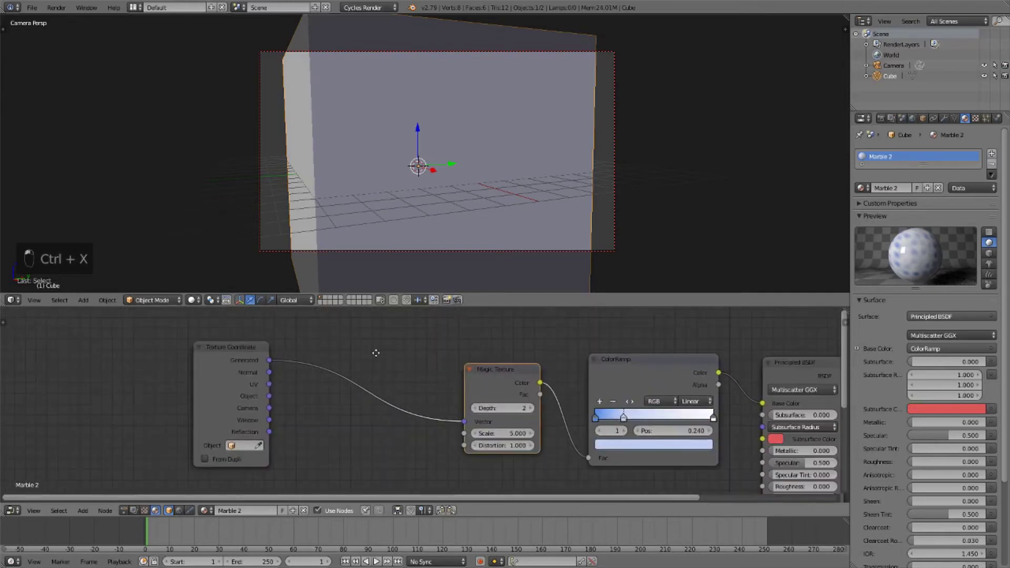
- Swap to a Wave Texture fed by an Add mix of coordinates and noise at factor 0.2
{"action": "key", "text": "shift+s"}
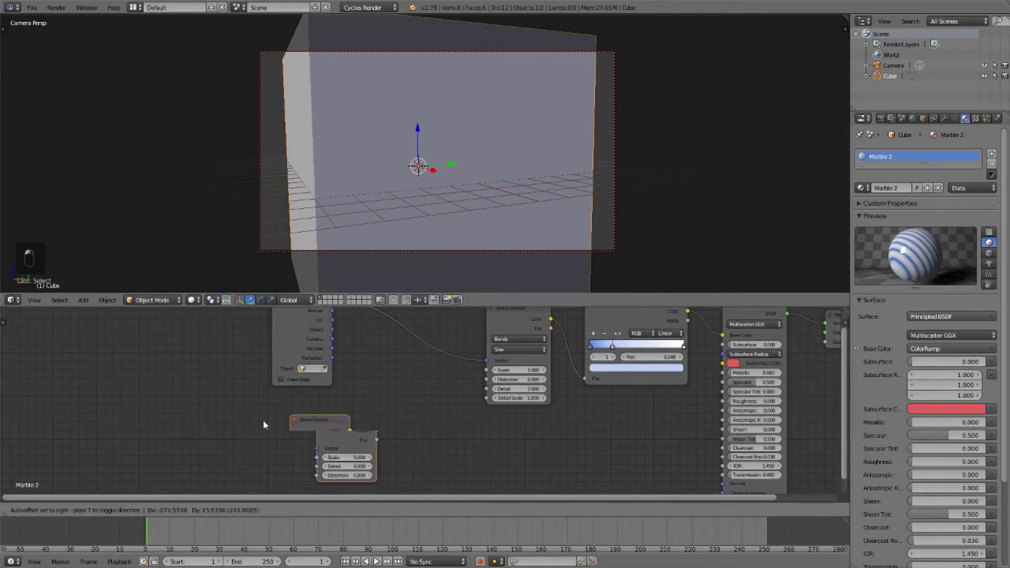
{"action": "key", "text": "shift+a"}
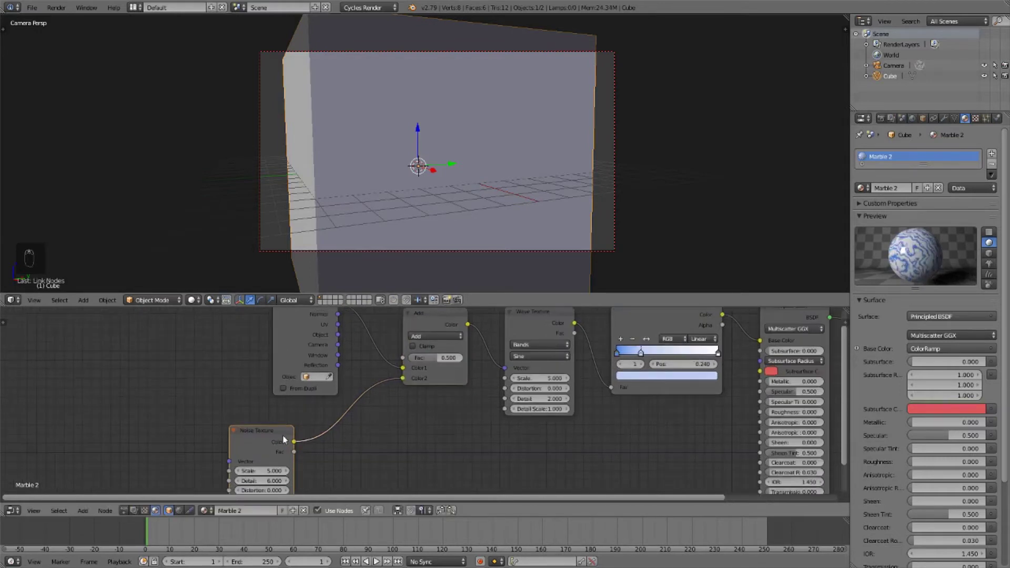
{"action": "key", "text": "g"}
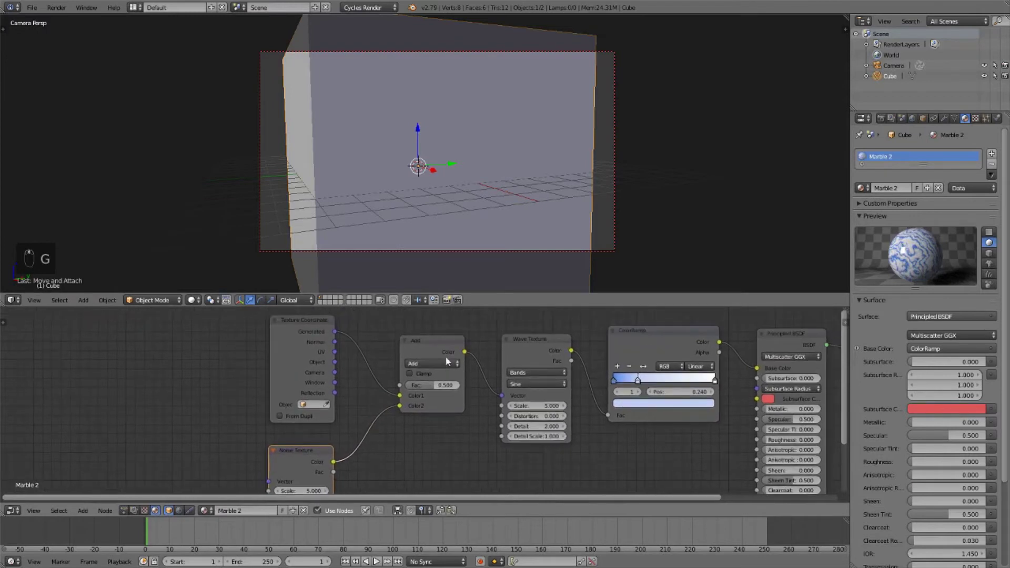
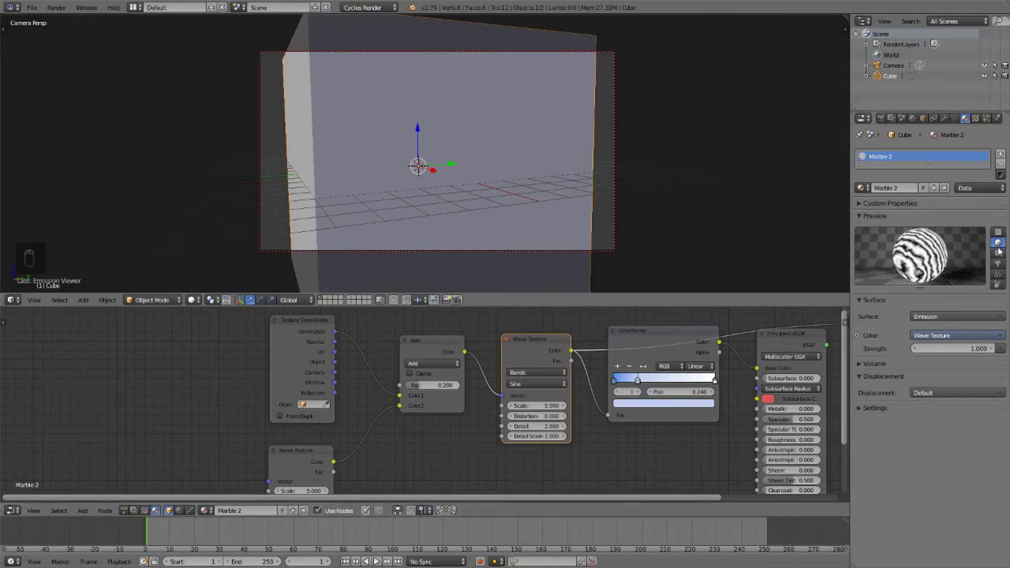
- Preview Marble 2's wavy blue-white bands on a cube shape
{"action": "left_click_drag", "start_coordinate": [633, 389], "coordinate": [612, 399]}
{"action": "left_click", "coordinate": [612, 399]}
{"action": "middle_click", "coordinate": [571, 389]}
{"action": "middle_click", "coordinate": [585, 377]}
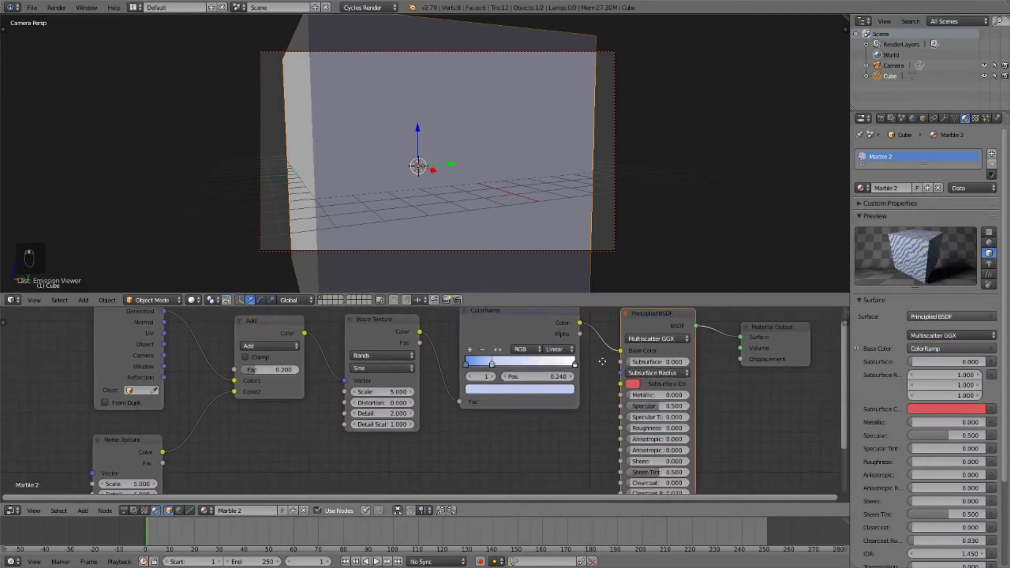
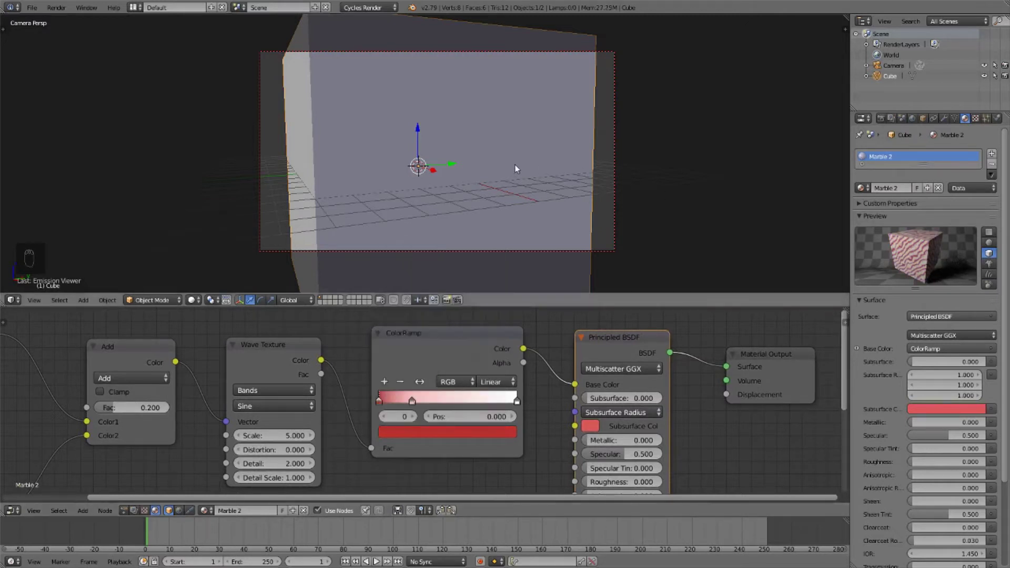
- Recolour the ColorRamp red to white with the second stop at 0.570 and preview rendered
{"action": "key", "text": "shift+z"}
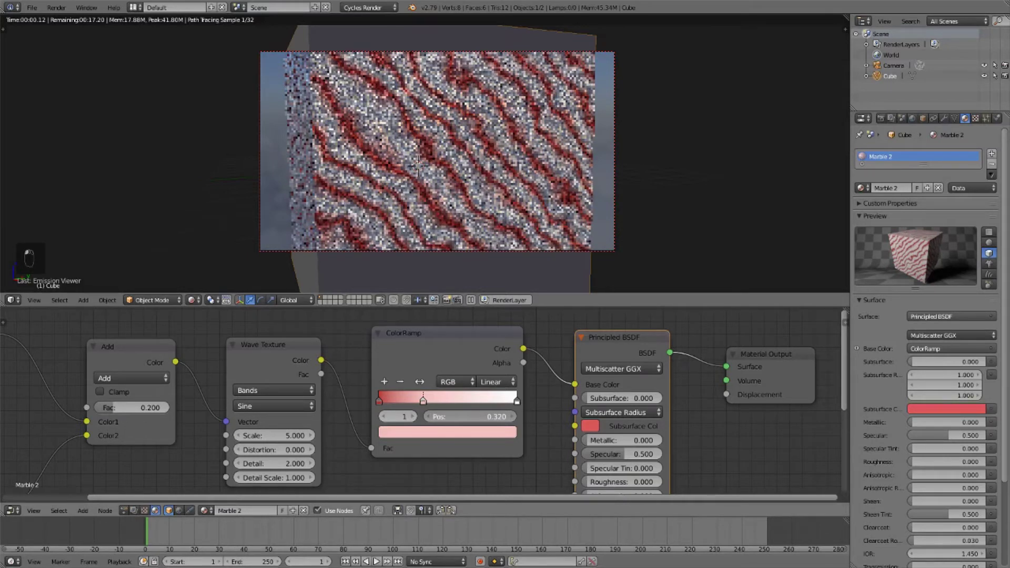
- Swap Marble 3's Wave Texture for a Voronoi Texture feeding the color ramp
{"action": "key", "text": "shift+z"}
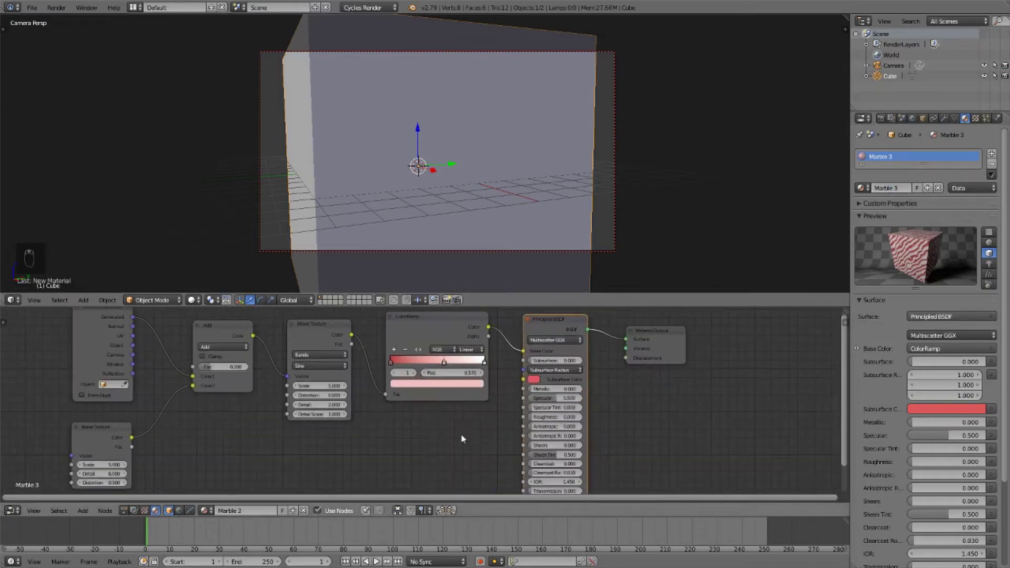
{"action": "key", "text": "a"}
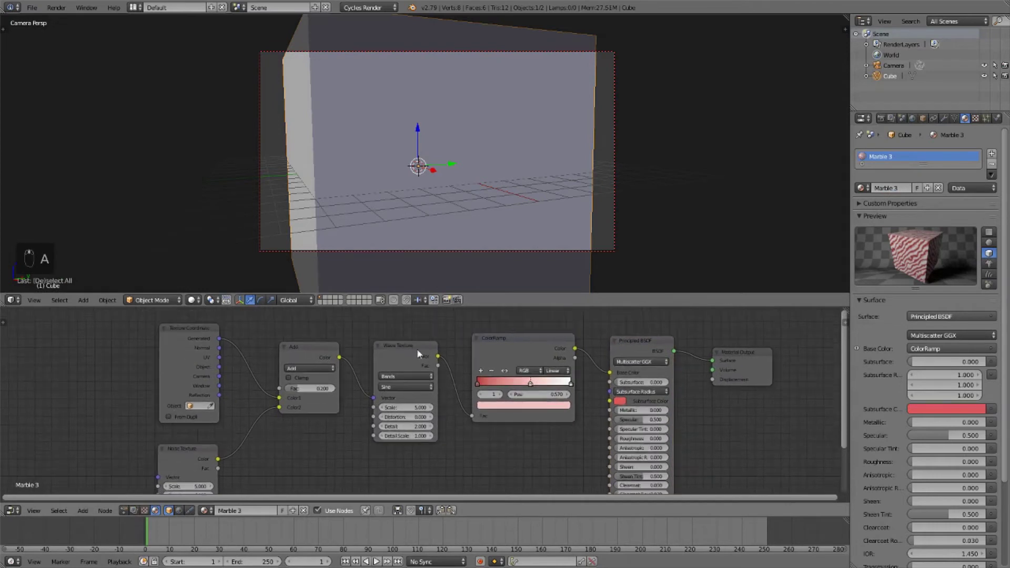
{"action": "key", "text": "shift+s"}
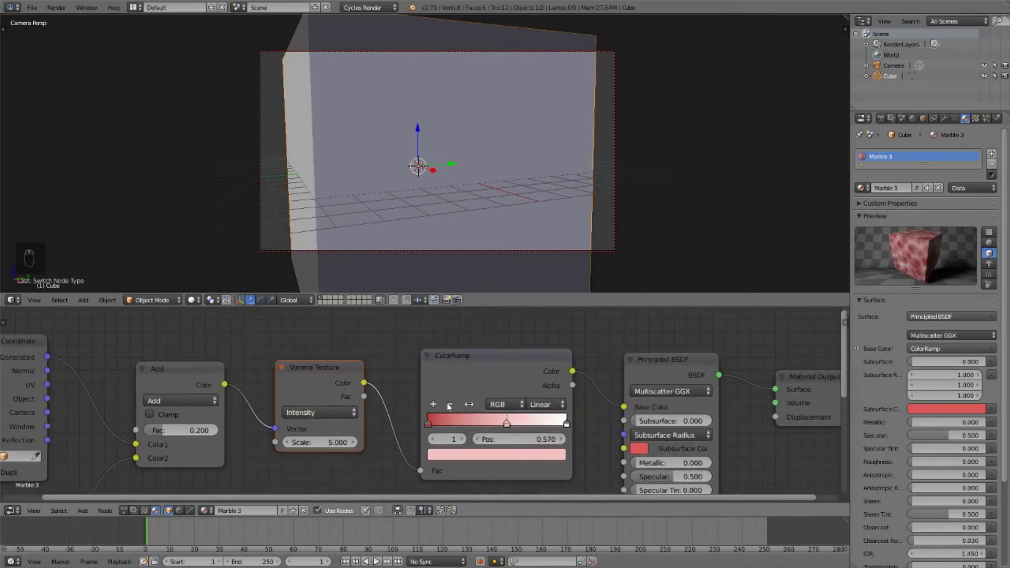
- Darken the outer ramp stops and narrow the white band into thin veins, previewed in rendered shading
{"action": "left_click_drag", "start_coordinate": [453, 407], "coordinate": [460, 405]}
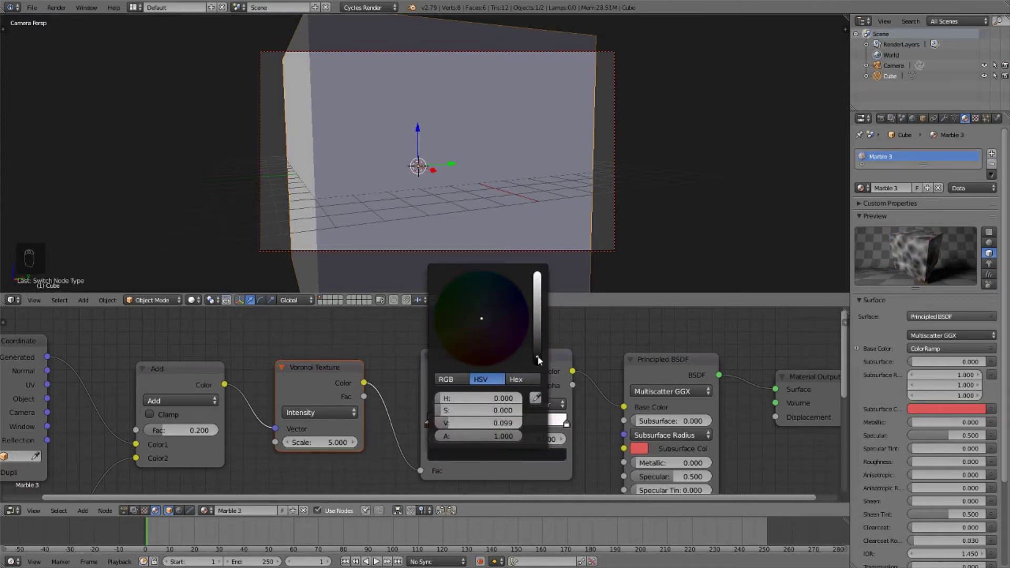
{"action": "left_click_drag", "start_coordinate": [469, 439], "coordinate": [530, 439]}
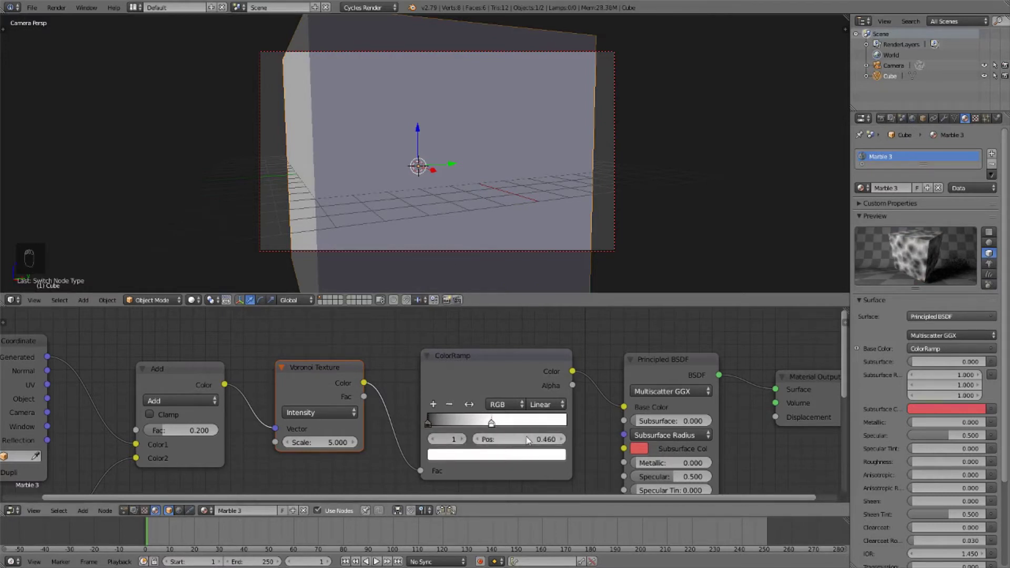
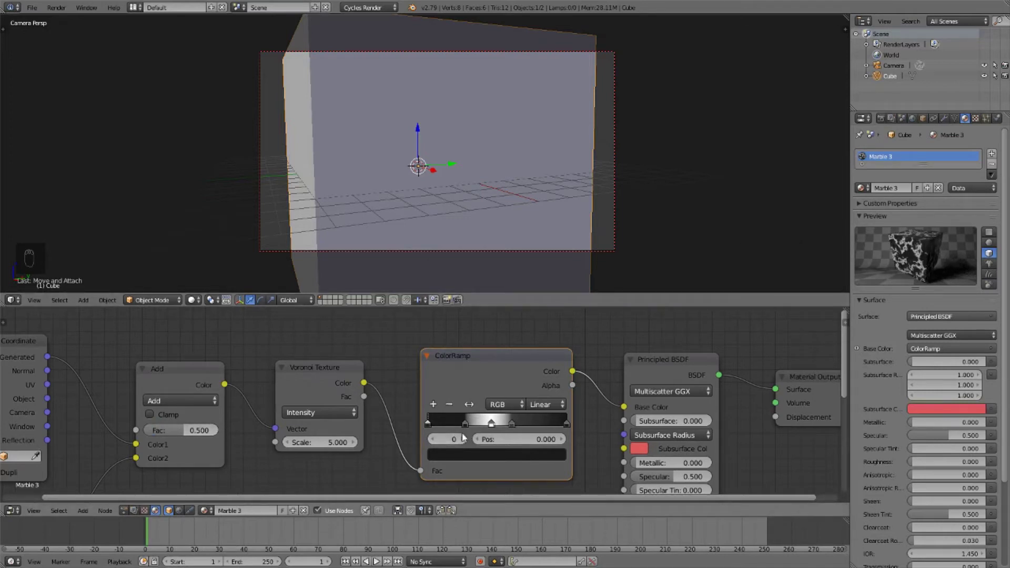
{"action": "left_click_drag", "start_coordinate": [469, 439], "coordinate": [469, 441]}
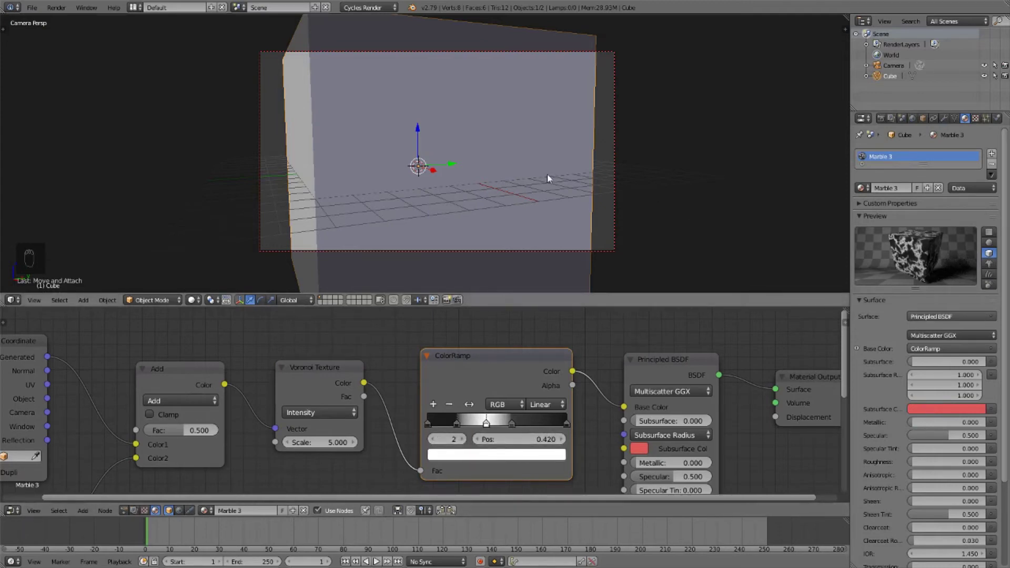
{"action": "key", "text": "shift+z"}
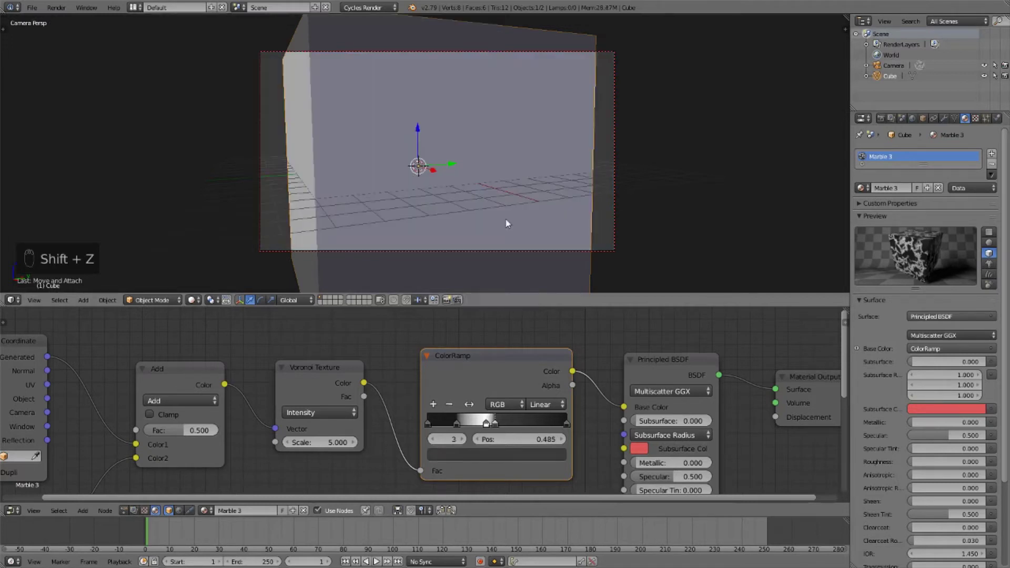
- Duplicate the Voronoi marble as Marble 4 and select its texture node
{"action": "key", "text": "a"}
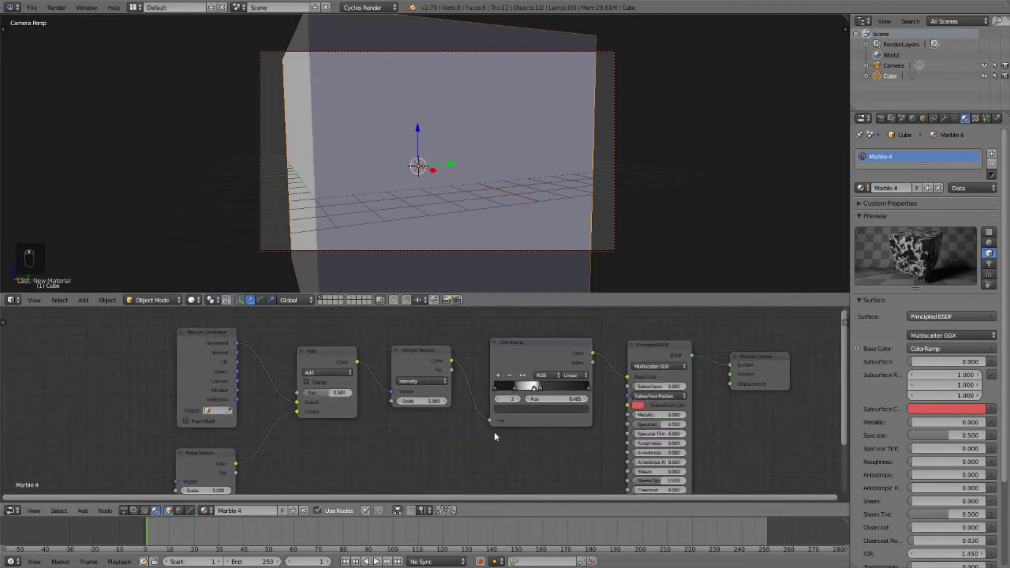
- Switch Marble 4's texture node to Noise and tint the ramp stops orange and blue
{"action": "key", "text": "shift+s"}
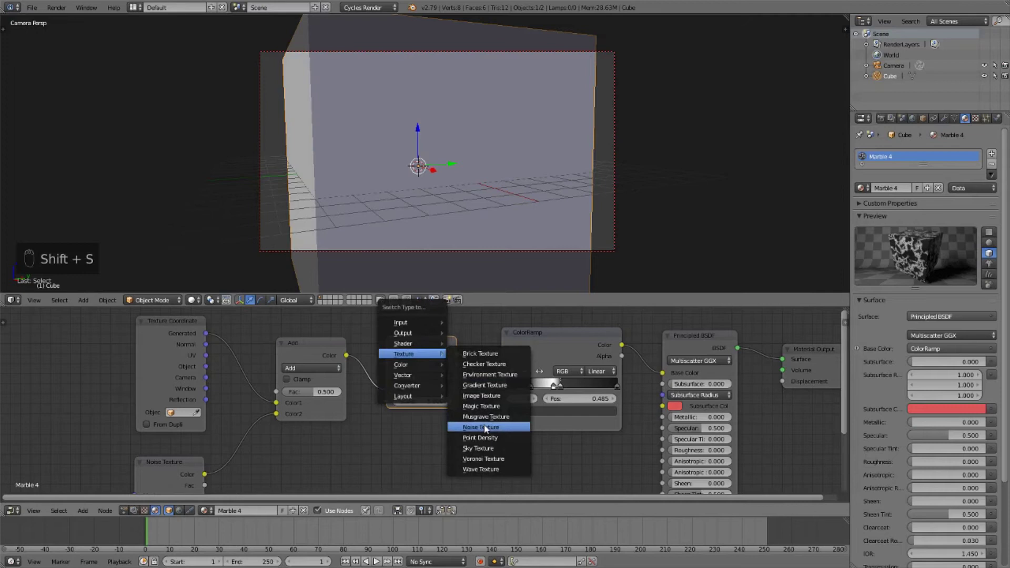
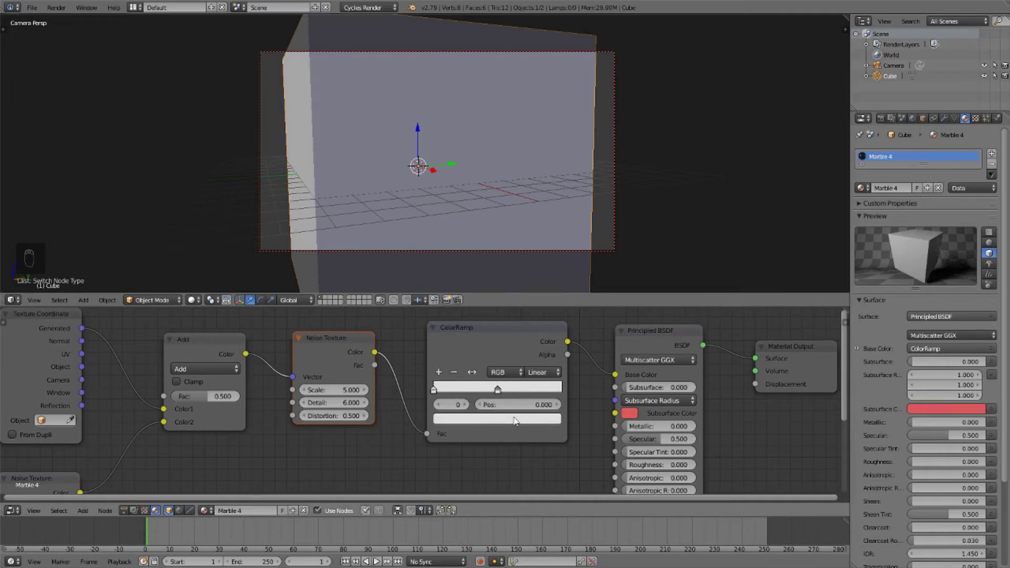
{"action": "left_click", "coordinate": [480, 311]}
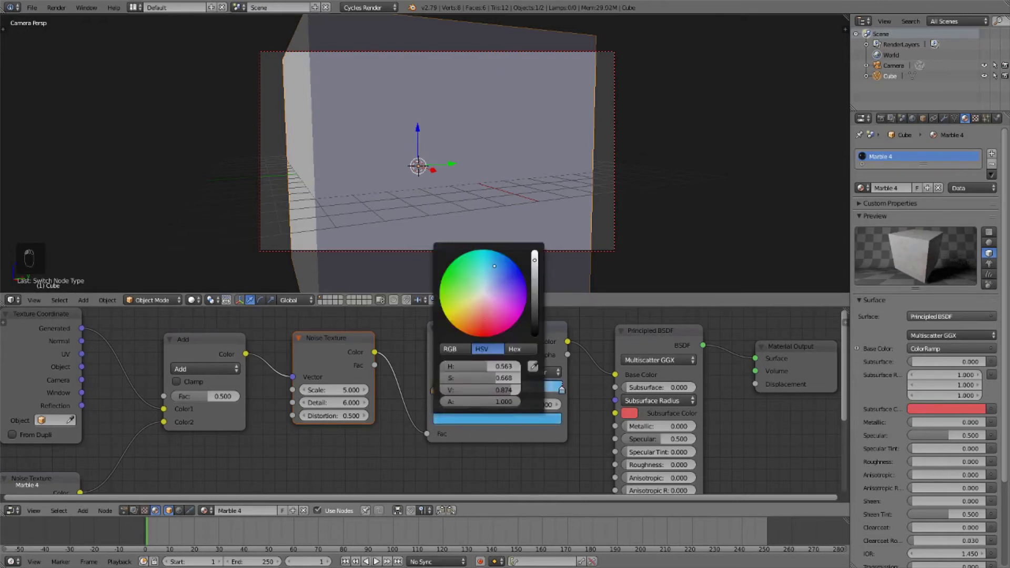
- Insert a black-white ColorRamp after the Noise Texture with stops near 0.25 and 0.80 for contrast
{"action": "key", "text": "shift+z"}
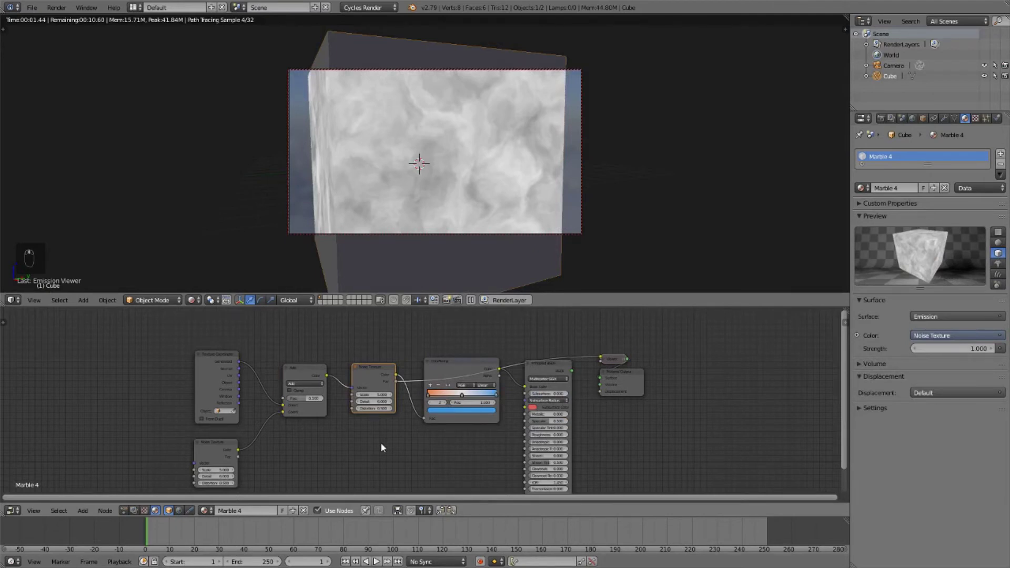
{"action": "key", "text": "shift+a"}
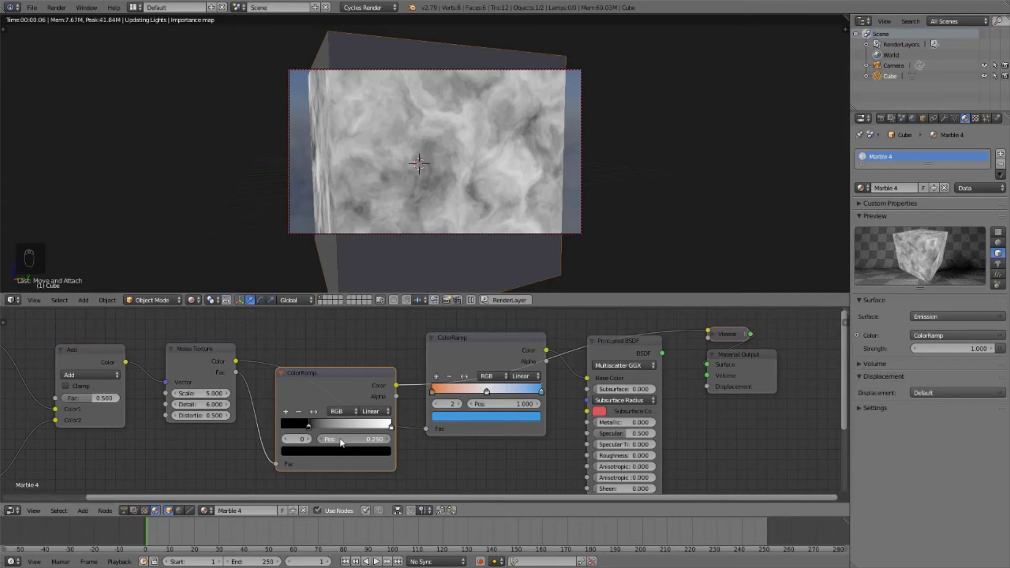
{"action": "left_click", "coordinate": [434, 430]}
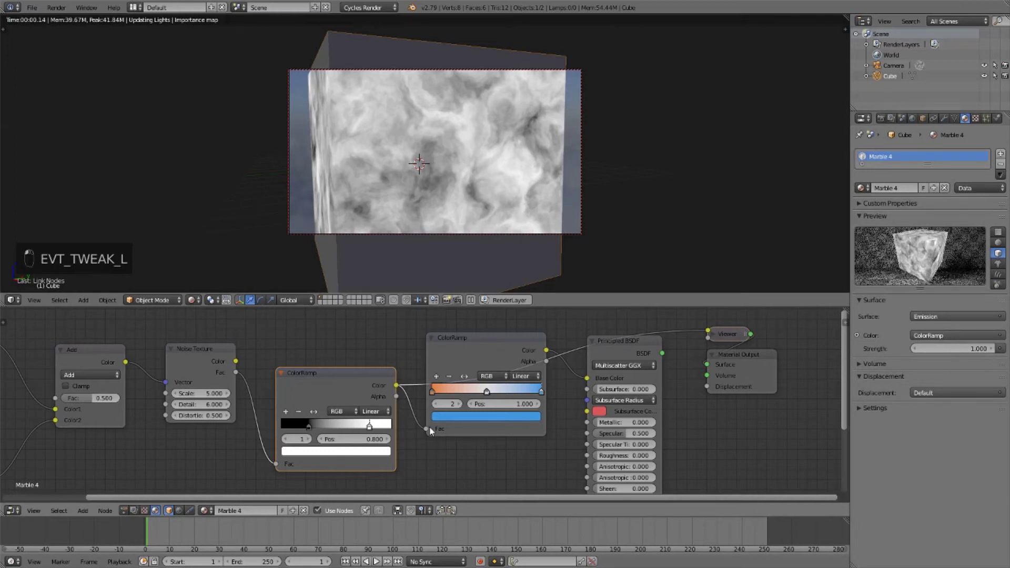
- Create Marble 5 with a second Noise Texture multiplied into the first at Fac 1.0
{"action": "key", "text": "shift+z"}
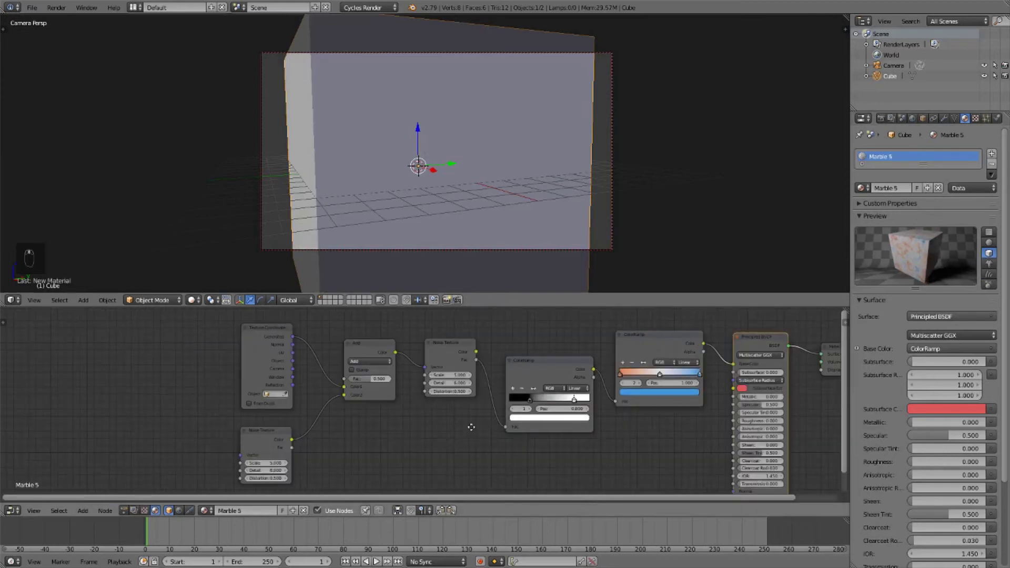
{"action": "key", "text": "a"}
{"action": "key", "text": "b"}
{"action": "key", "text": "g"}
{"action": "key", "text": "a"}
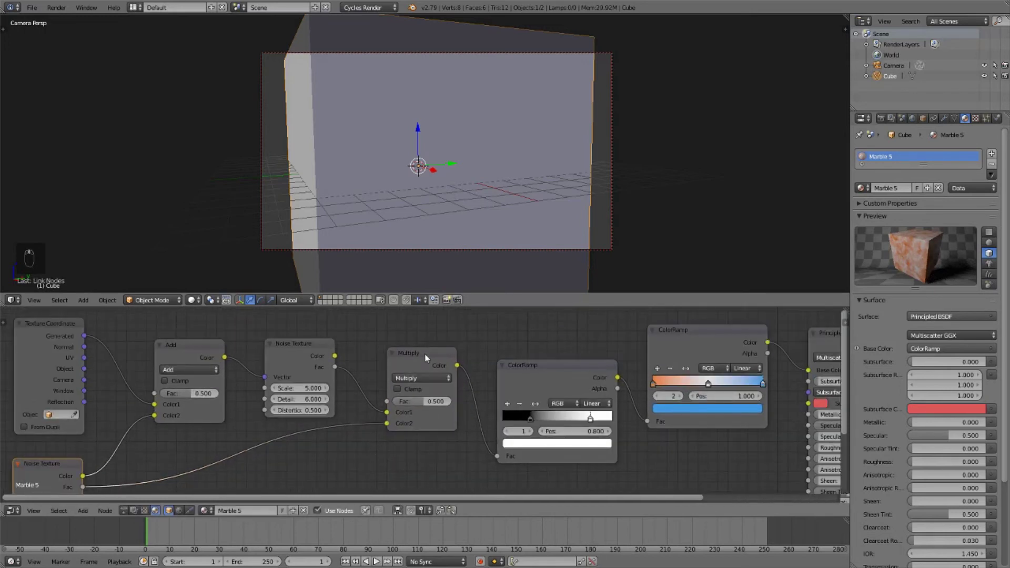
{"action": "left_click_drag", "start_coordinate": [516, 217], "coordinate": [403, 303]}
- Set the final ramp stops to red, orange and yellow and feed its colour into the Principled BSDF base colour
{"action": "key", "text": "shift+z"}
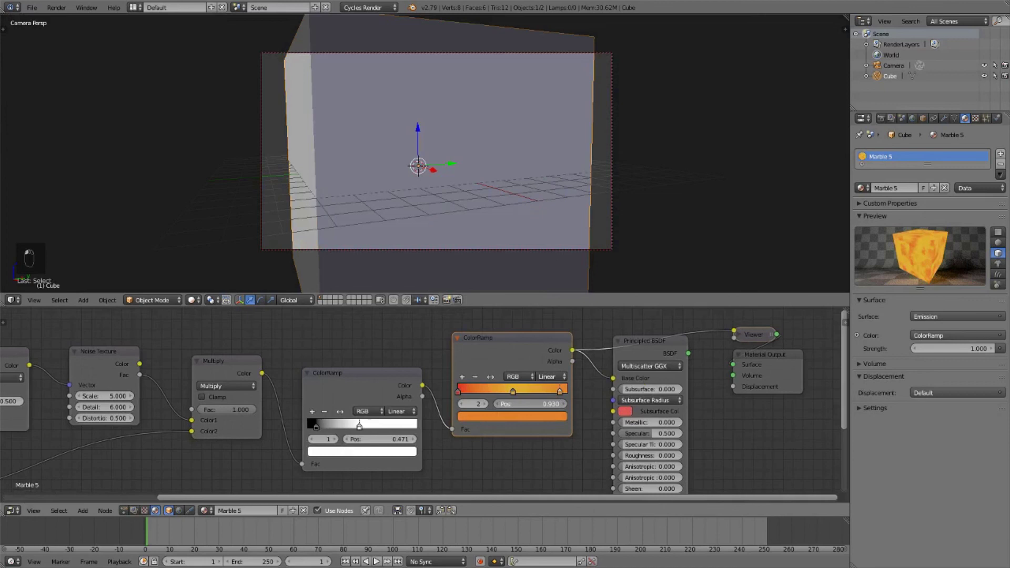
{"action": "left_click", "coordinate": [356, 425]}
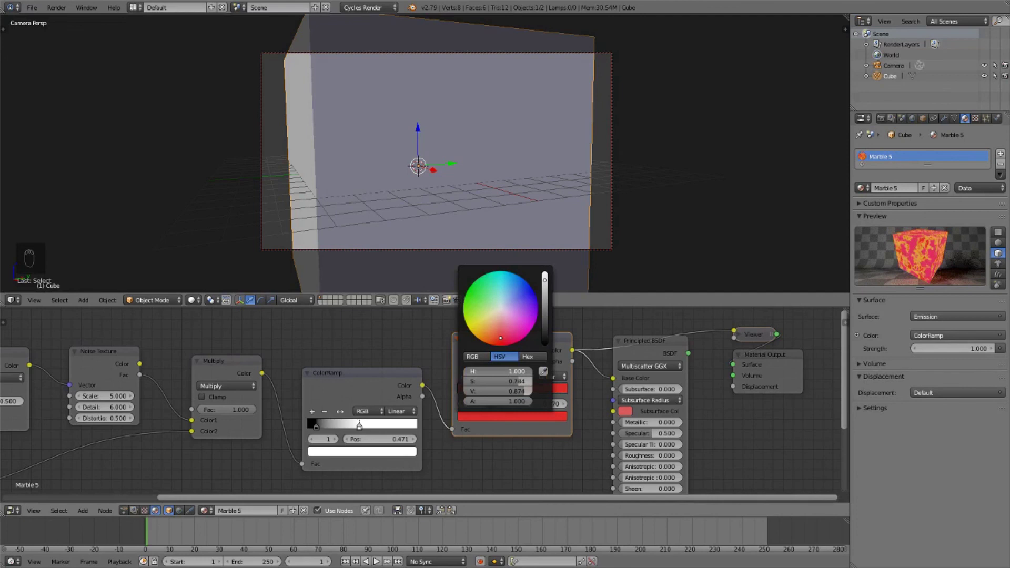
{"action": "left_click", "coordinate": [356, 424]}
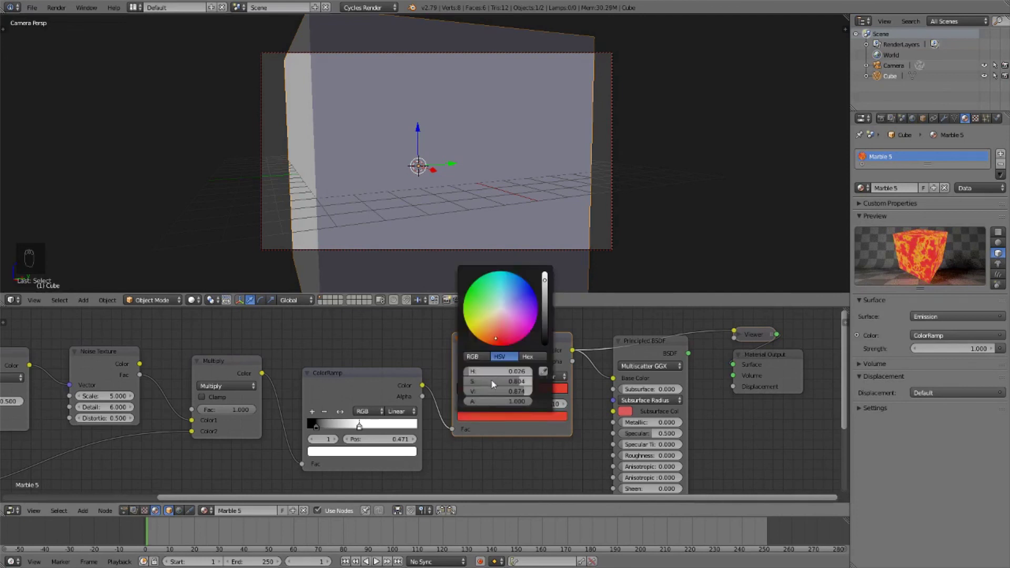
{"action": "left_click_drag", "start_coordinate": [416, 456], "coordinate": [416, 456]}
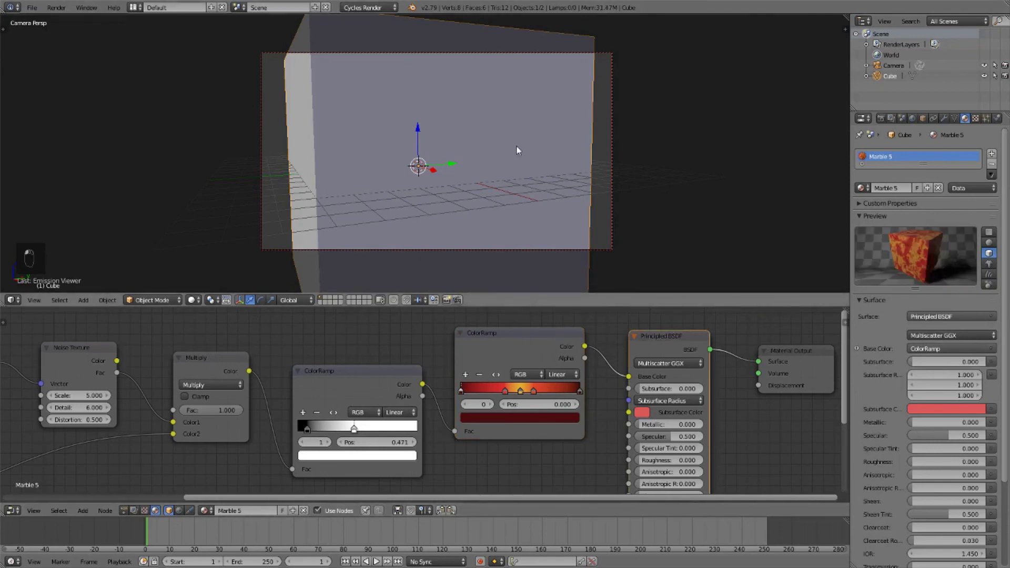
- Check the rendered cube from outside, return to camera view and switch back to solid shading
{"action": "key", "text": "shift+z"}
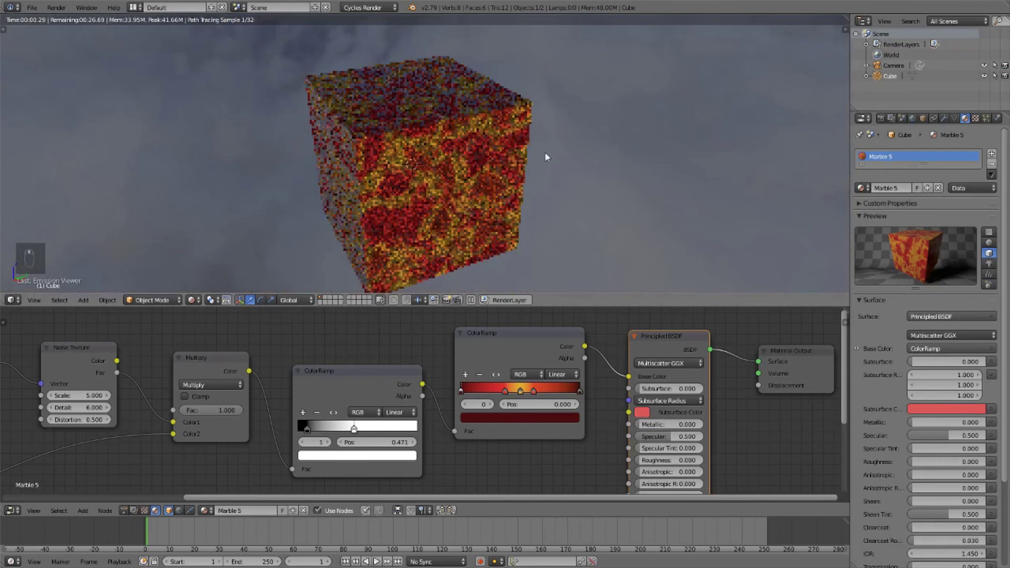
{"action": "key", "text": "KP_0"}
{"action": "key", "text": "shift+z"}
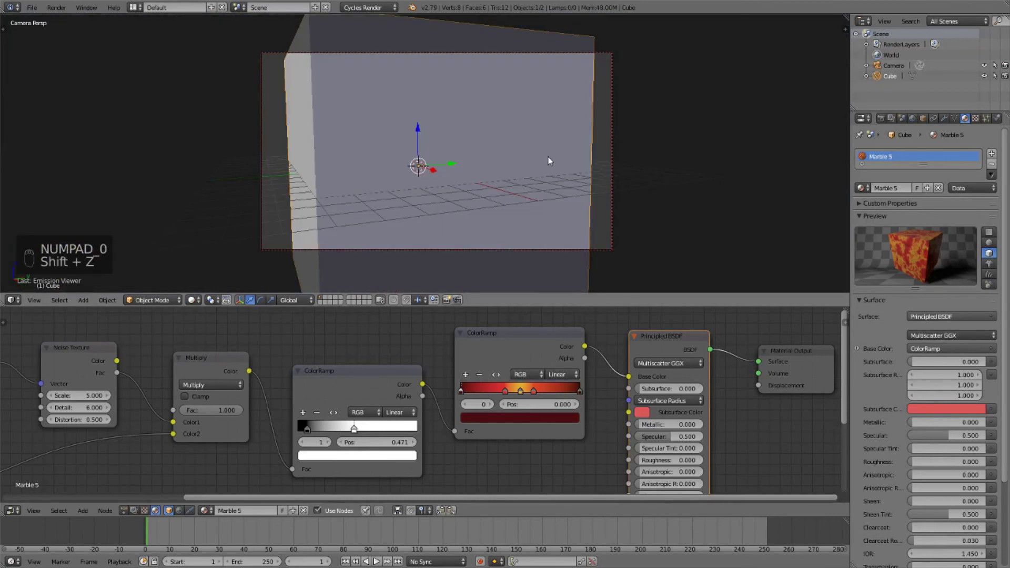